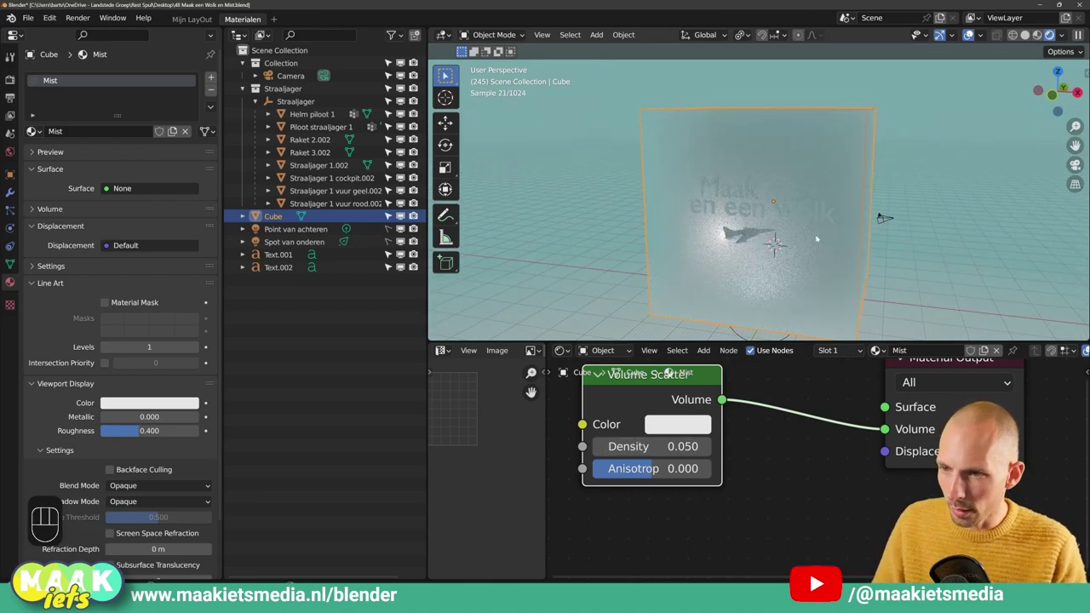
- Select the camera and preview the jet inside the fog through the camera view
left_click_drag(760, 242, 689, 242)
left_click(595, 209)
key("s")
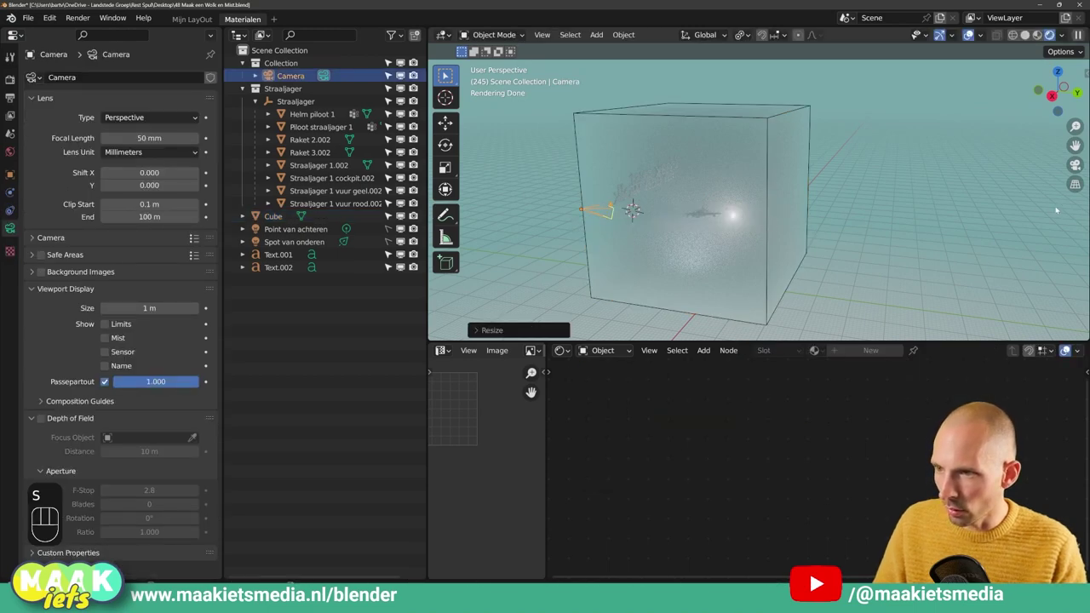
key("KP_0")
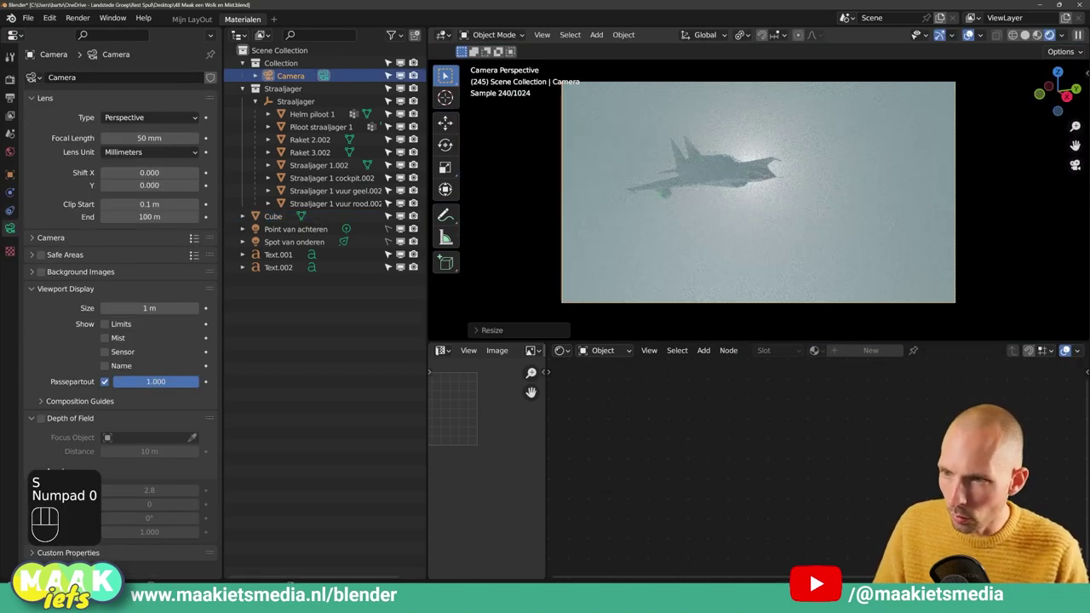
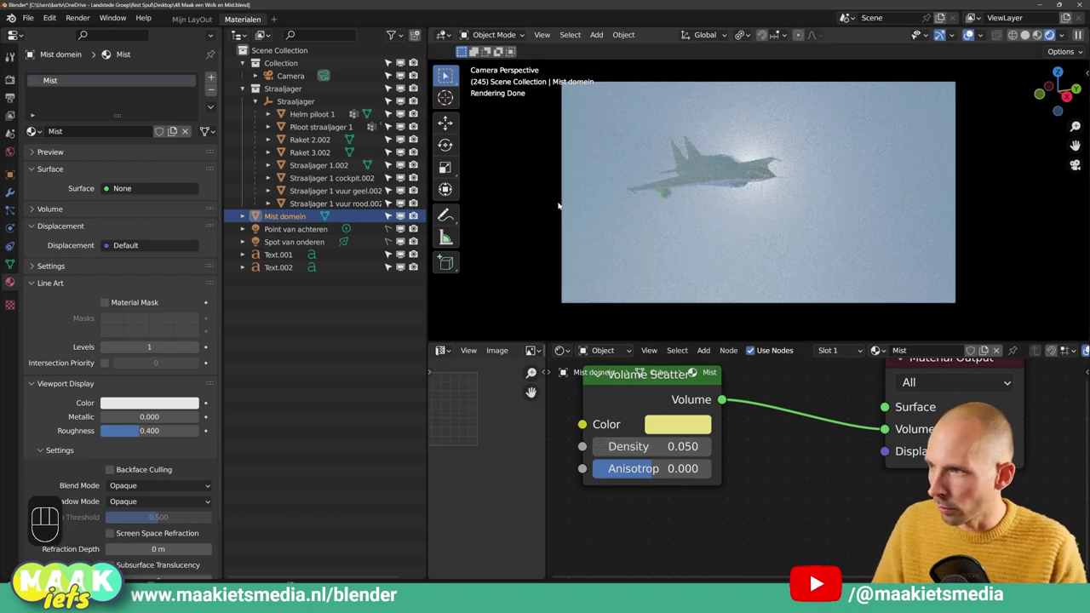
- Leave camera view and inspect the Spot van onderen light and World nodes
middle_click(993, 201)
middle_click(901, 220)
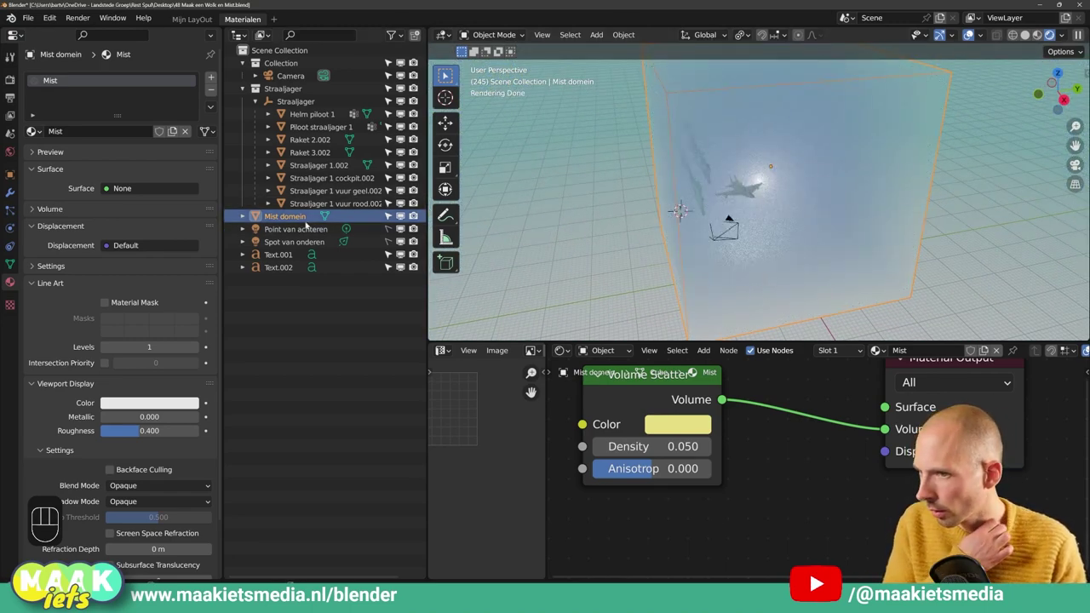
left_click(299, 242)
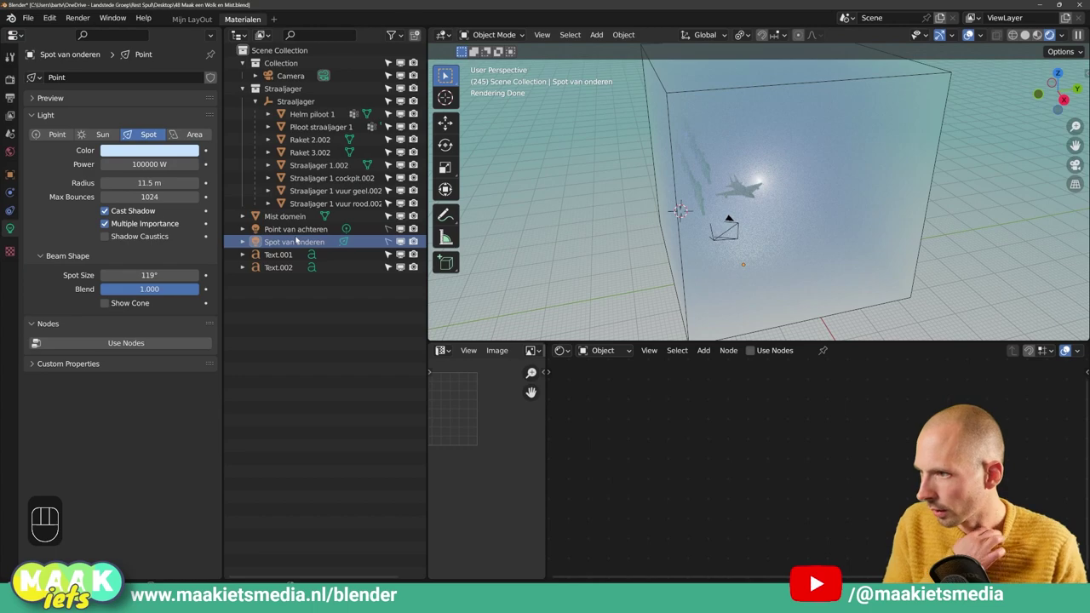
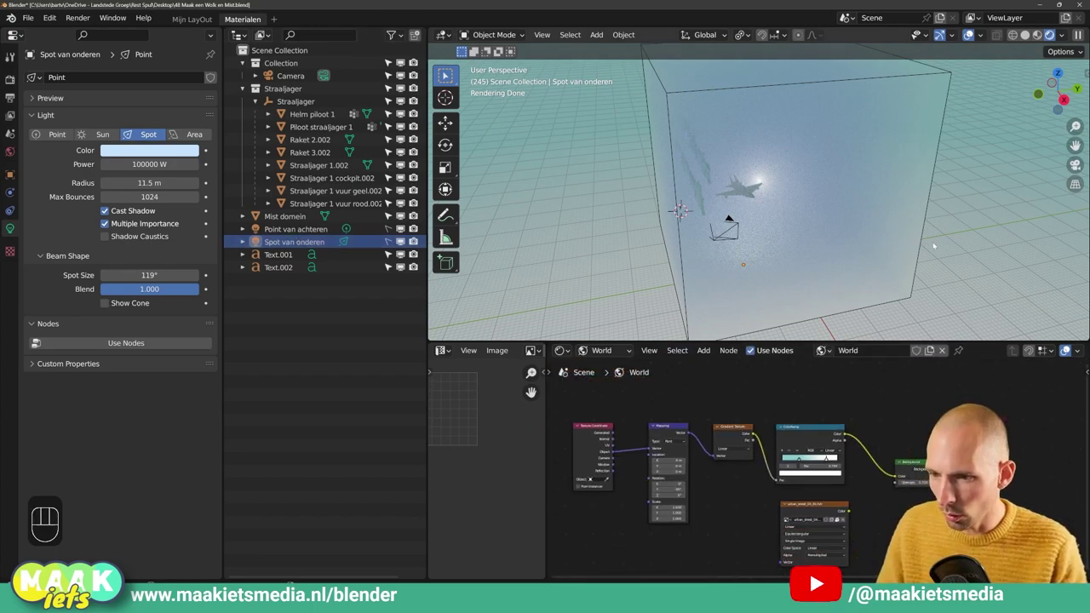
left_click(1000, 396)
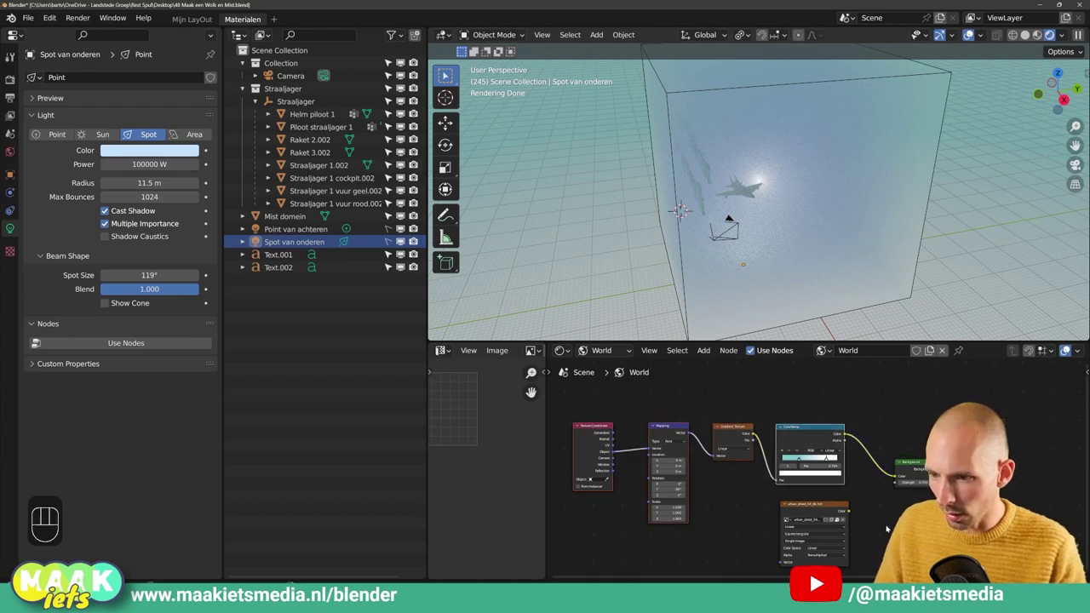
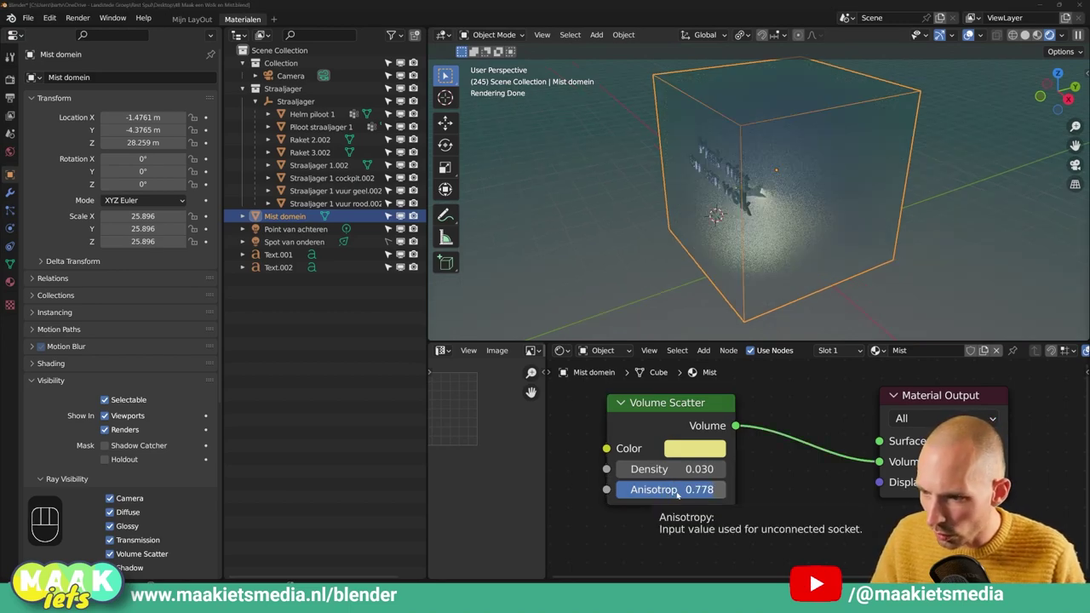
- Move the view into the fog close to the jet to judge the backward scattering
middle_click(806, 242)
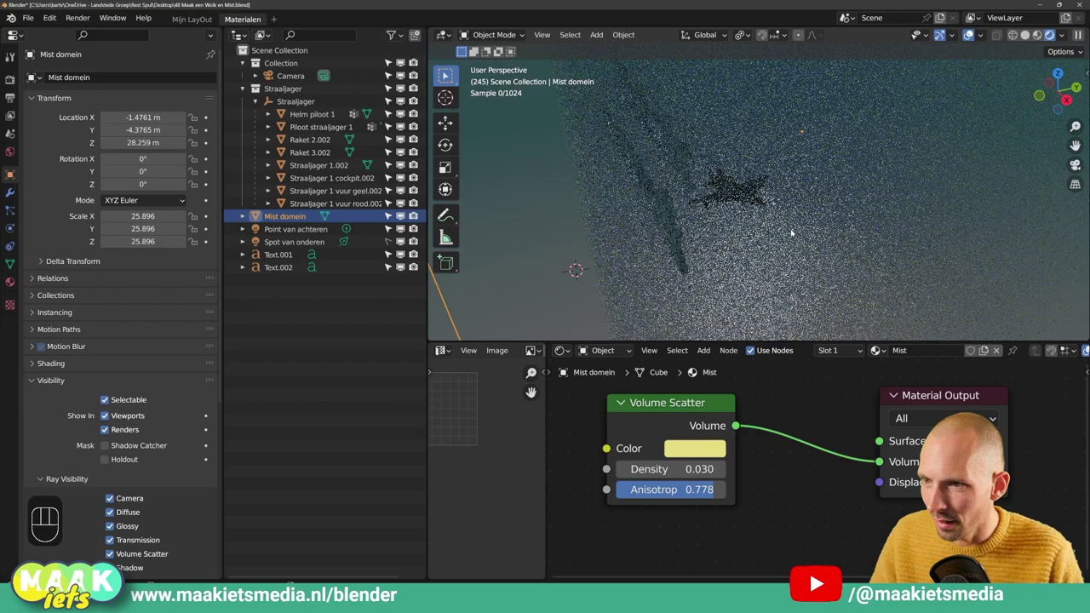
middle_click(799, 278)
left_click_drag(789, 250, 711, 214)
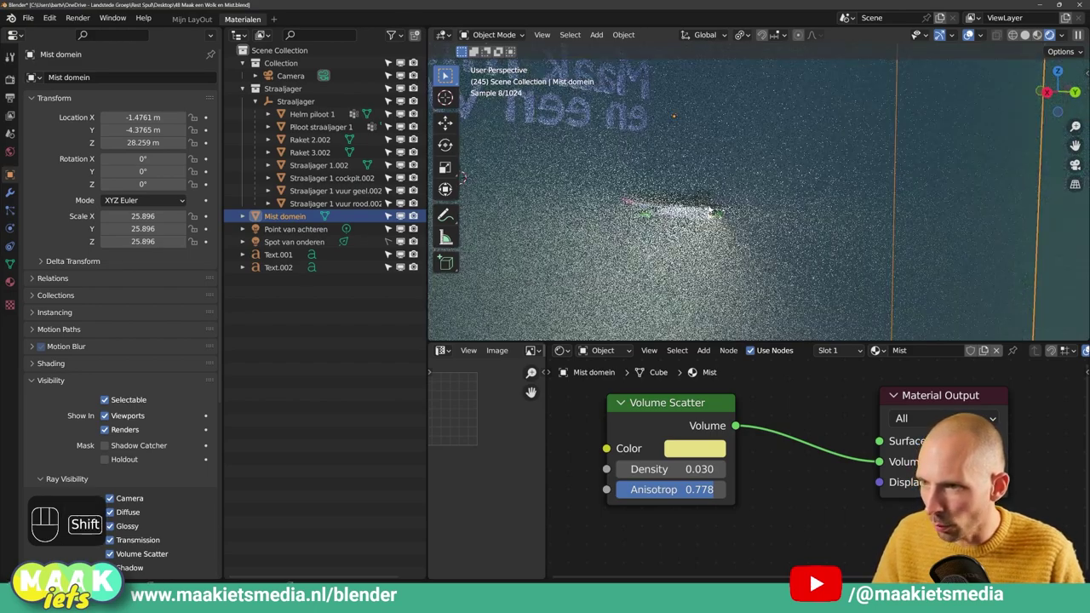
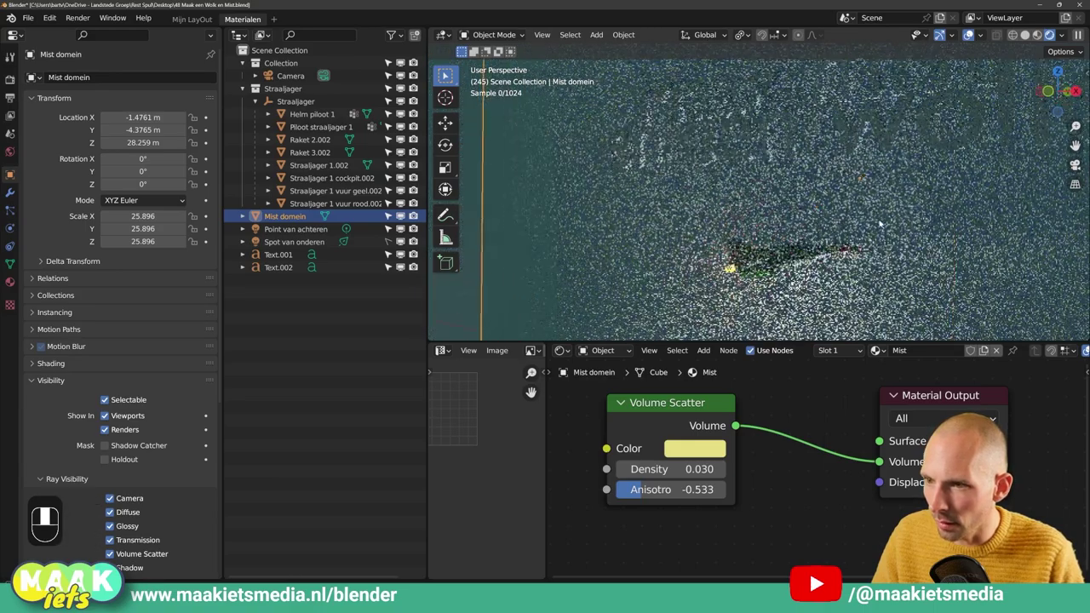
middle_click(822, 216)
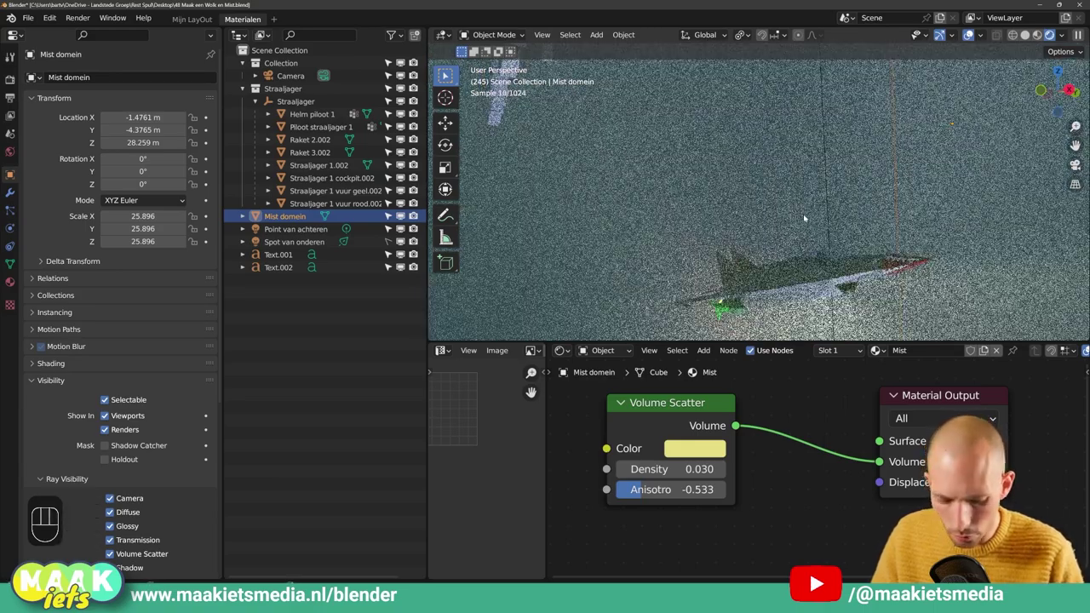
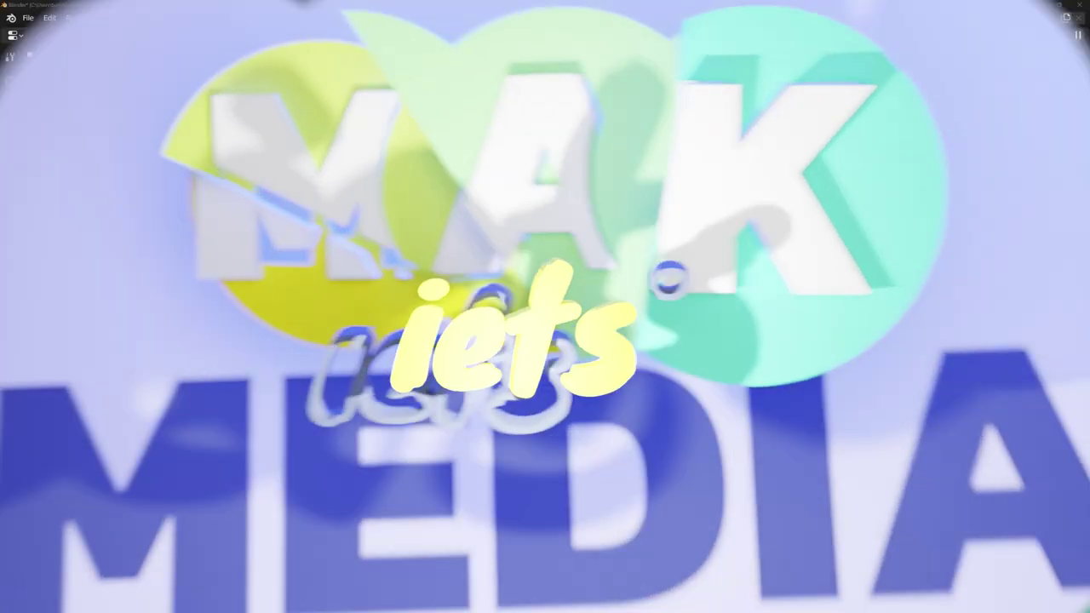
- Hide the Mist domein fog and Point van achteren light and show the scene without rendered lighting
left_click(392, 217)
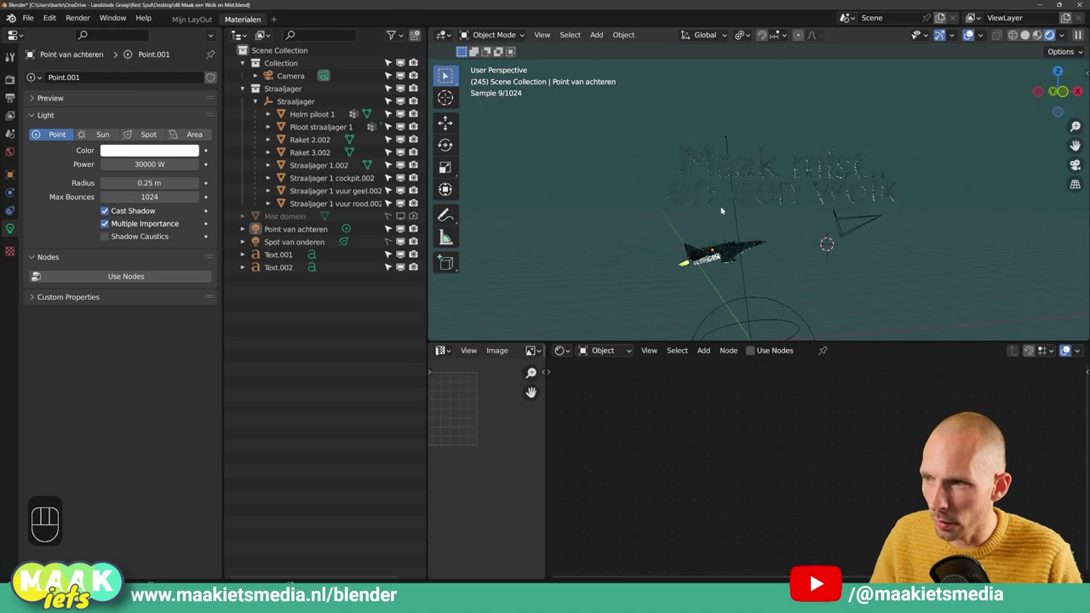
left_click_drag(704, 227, 852, 212)
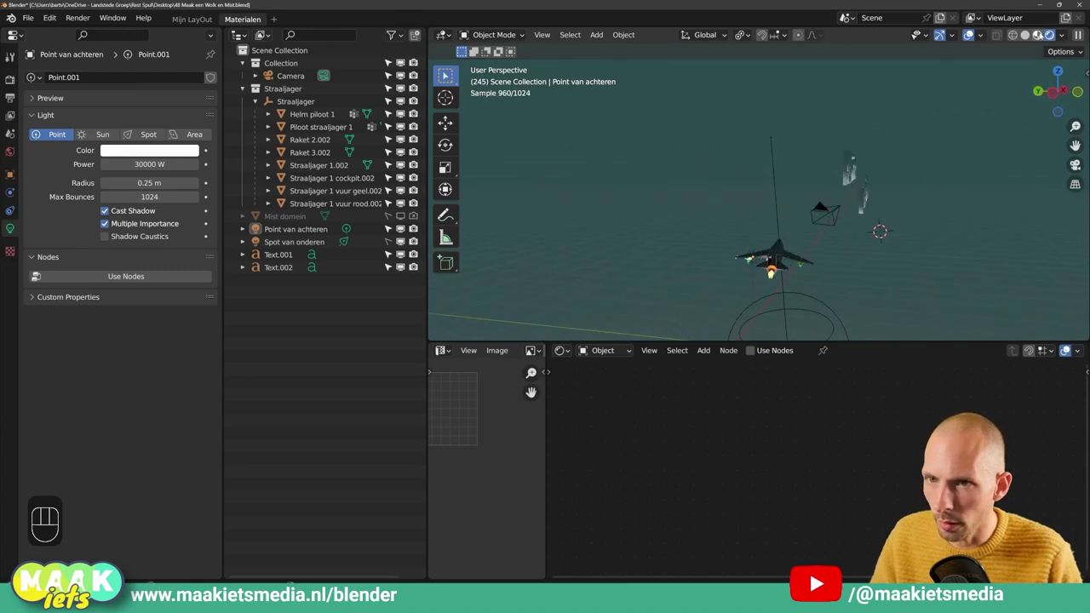
left_click(1041, 35)
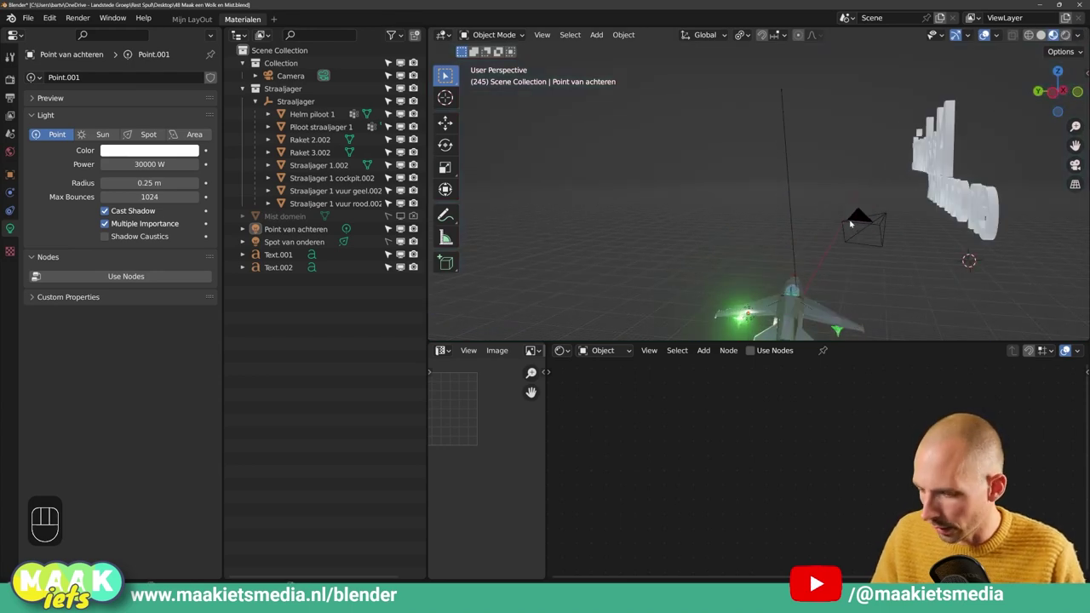
left_click_drag(808, 183, 755, 151)
left_click_drag(784, 165, 663, 184)
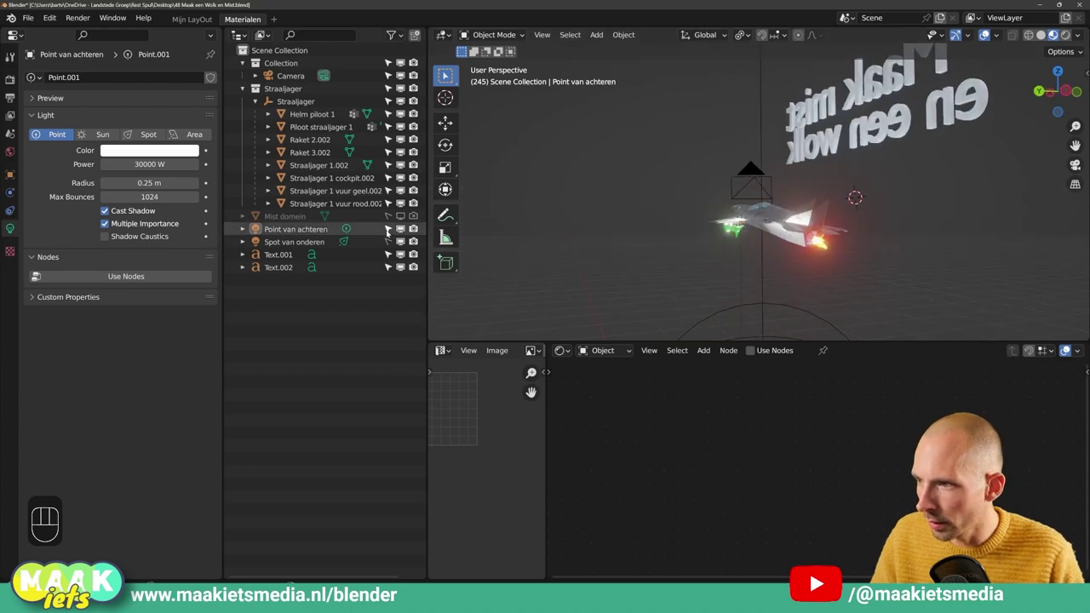
middle_click(669, 212)
- Orbit around the jet and return the view to the text and jet
left_click_drag(670, 224, 789, 242)
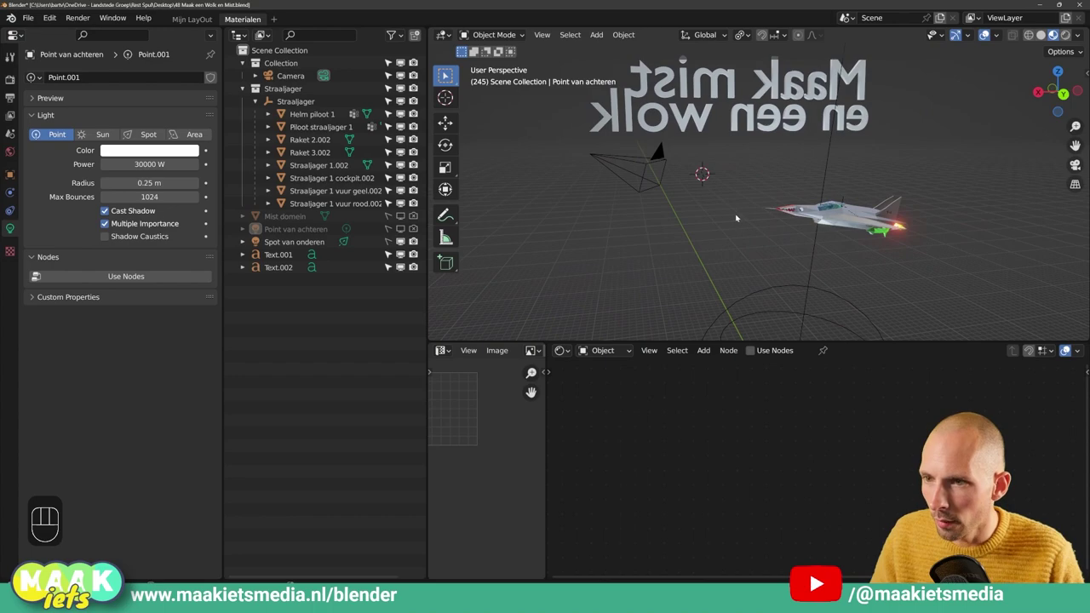
left_click_drag(810, 218, 972, 210)
left_click(792, 193)
left_click_drag(761, 215, 779, 215)
left_click(758, 176)
left_click_drag(811, 203, 765, 200)
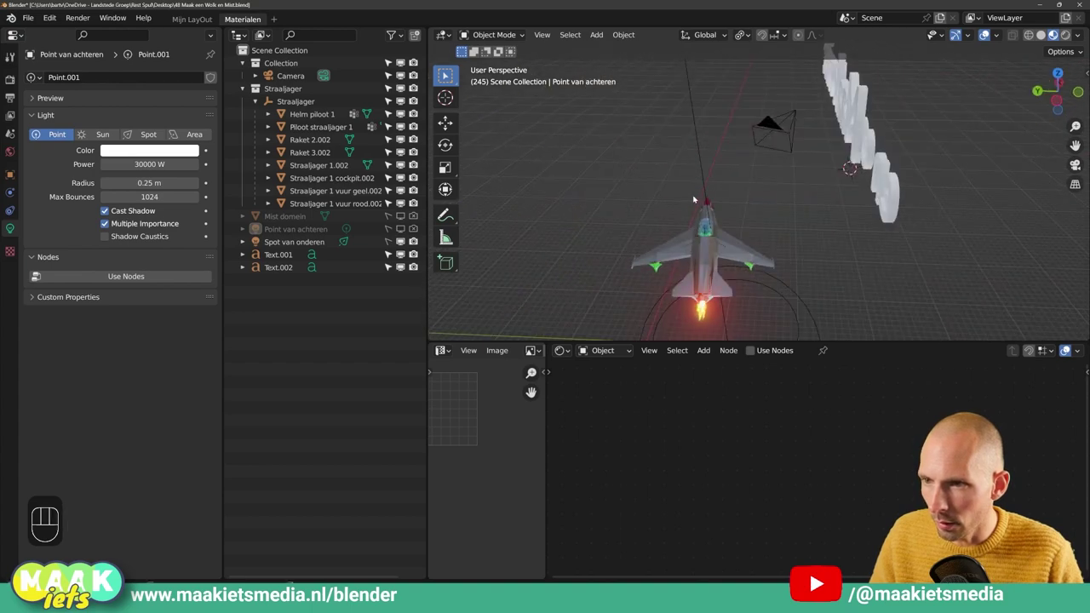
left_click(720, 184)
left_click_drag(724, 191, 810, 169)
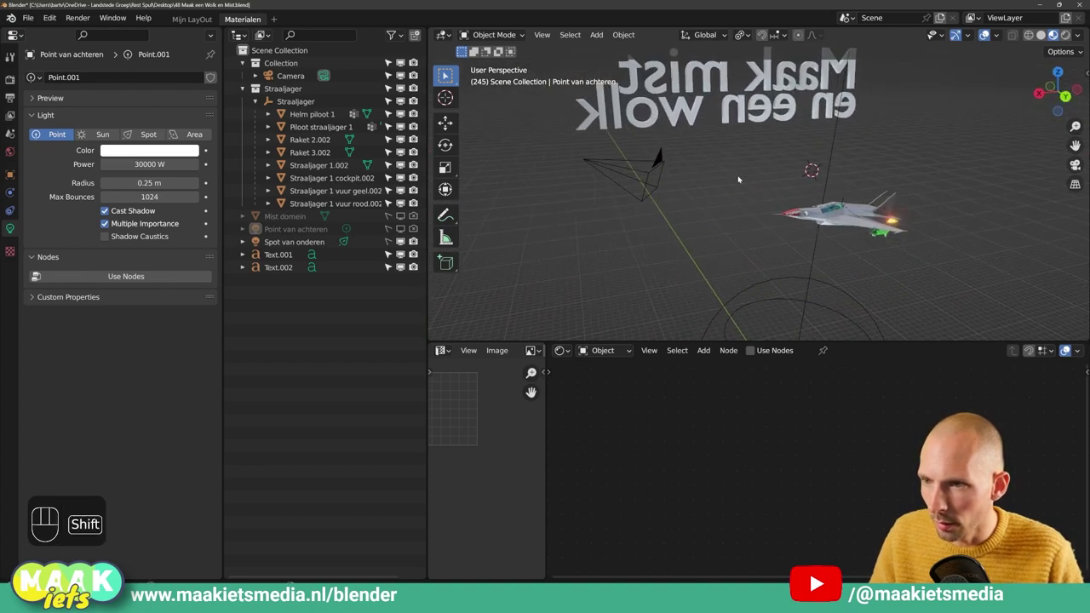
middle_click(730, 176)
- Add a UV sphere, scale it up to about 2.6 and isolate it in Local View
key("shift+a")
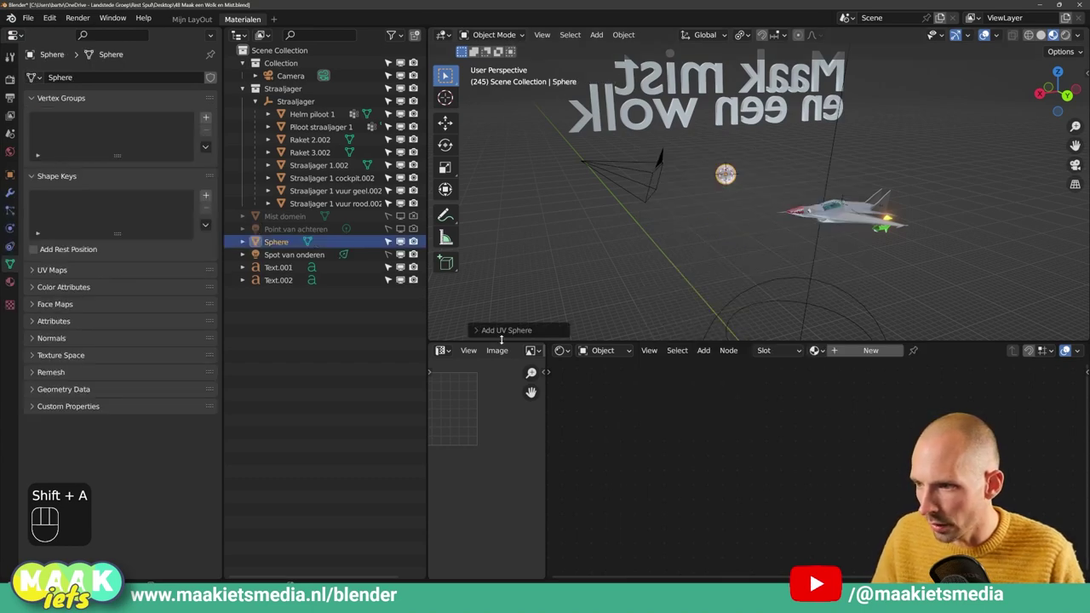
left_click(476, 334)
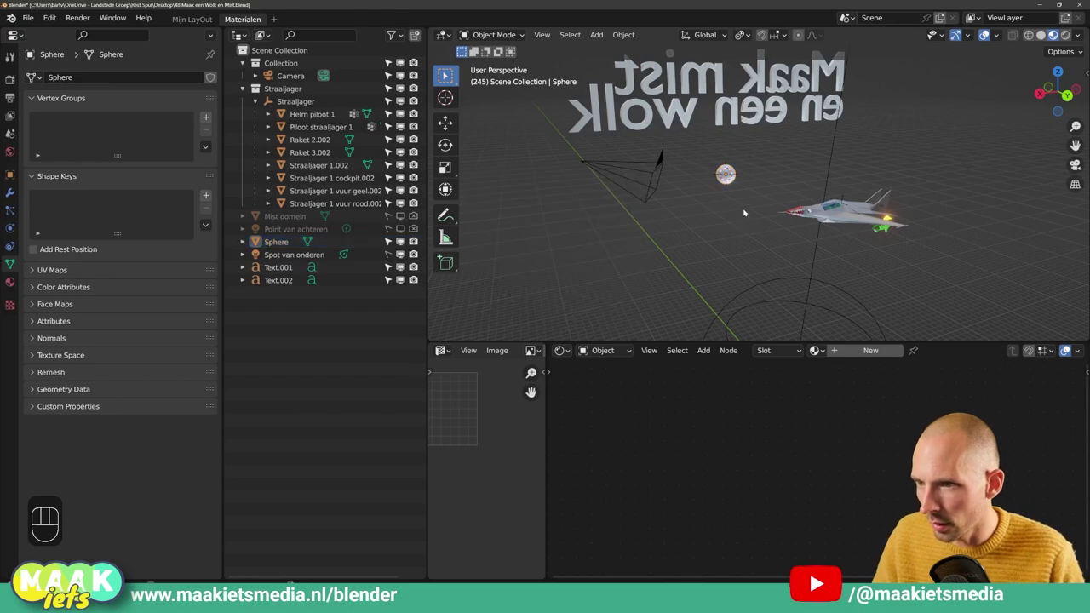
left_click(803, 157)
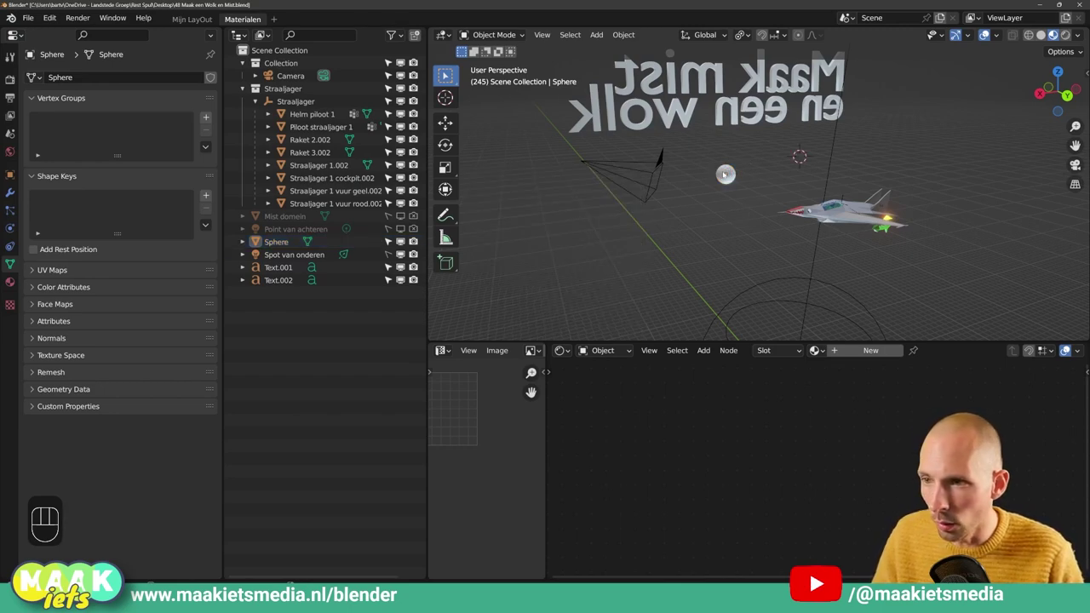
key("s")
left_click(760, 179)
key("KP_Divide")
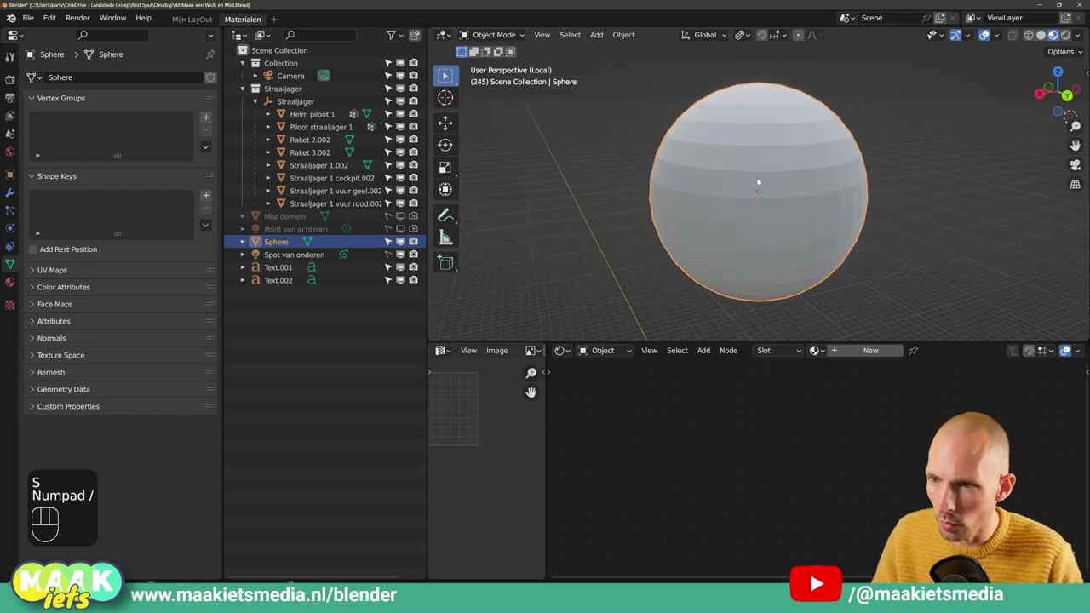
middle_click(754, 178)
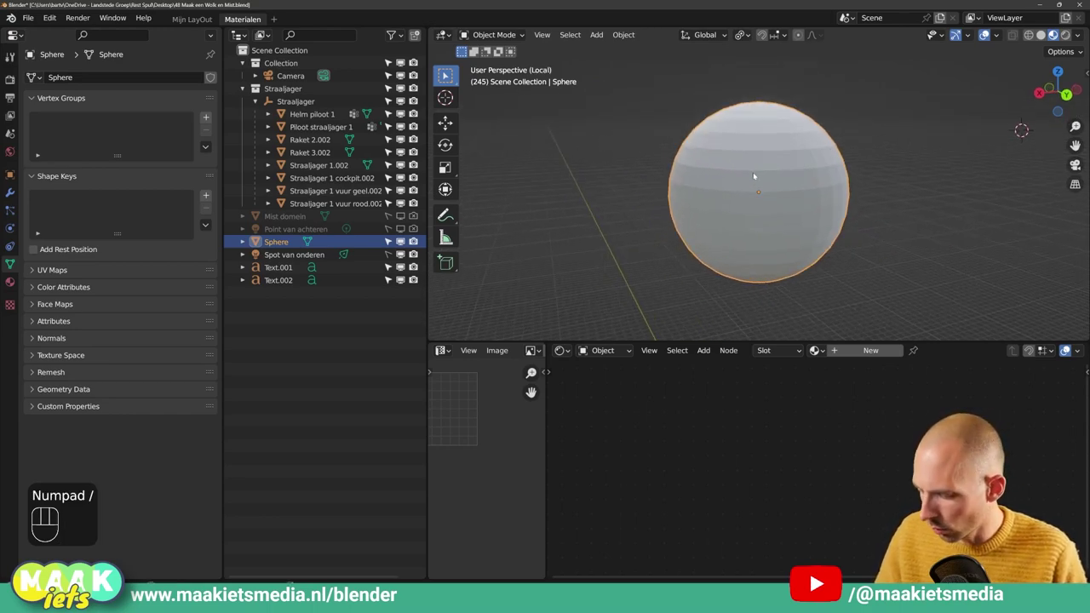
- Enter Edit Mode on the sphere and select all its vertices
key("Tab")
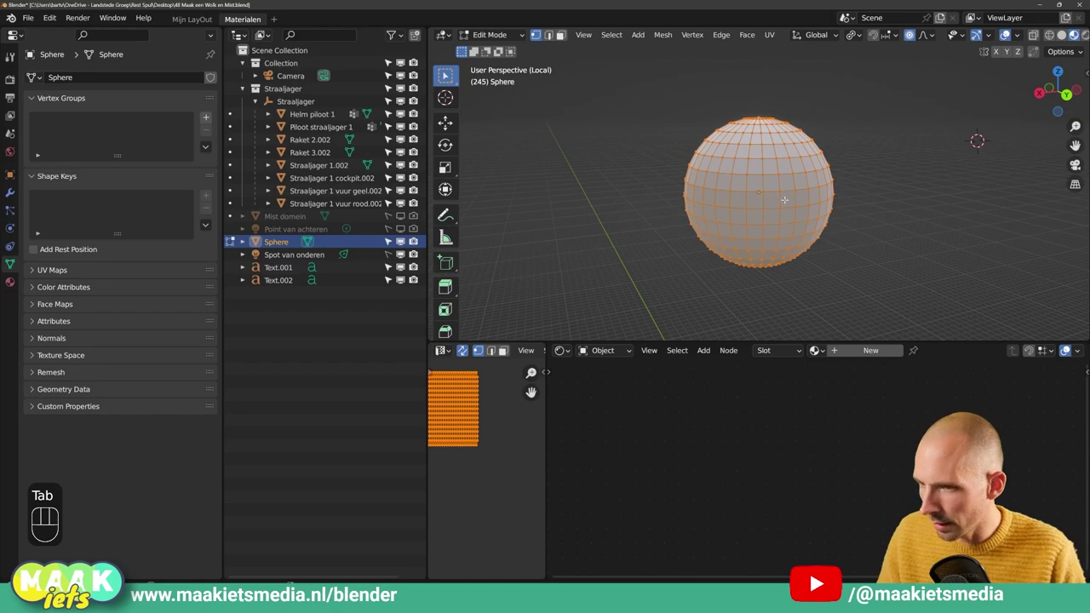
key("a")
key("a")
key("a")
key("Tab")
key("Tab")
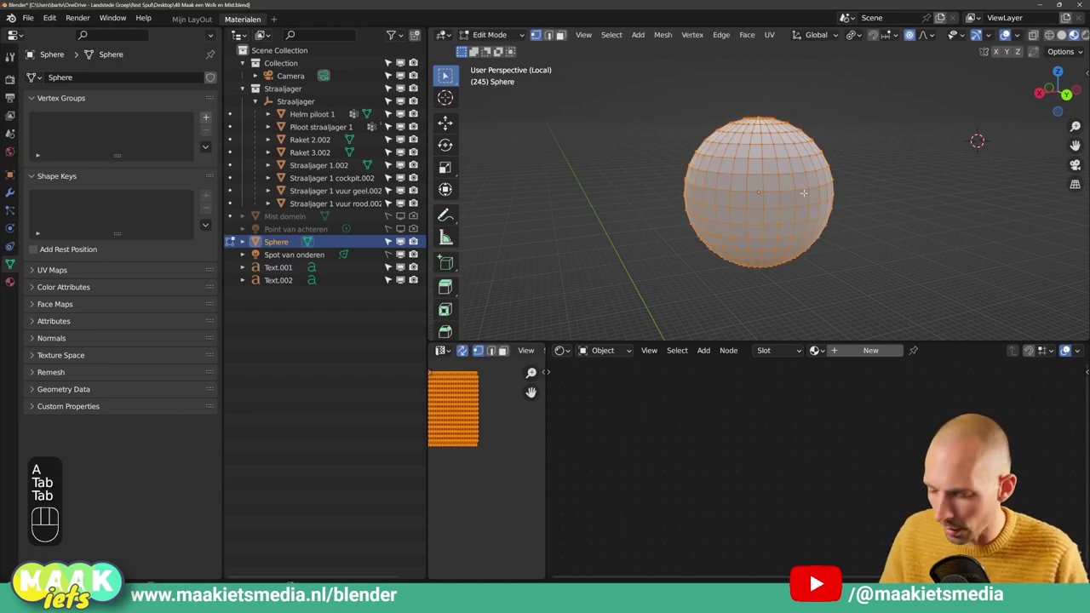
key("a")
key("a")
key("a")
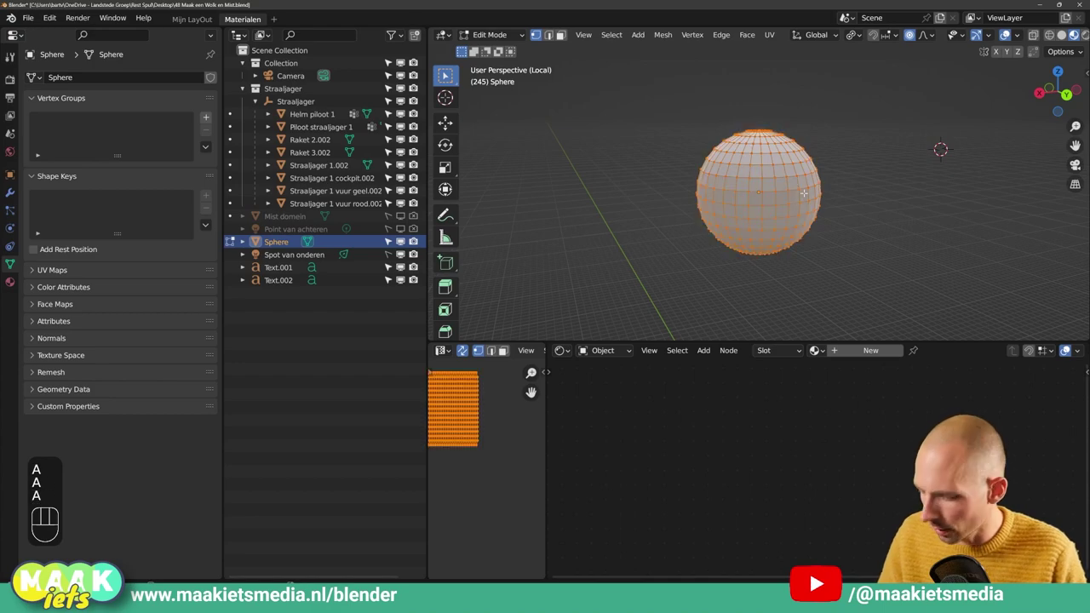
- Duplicate the sphere geometry into an overlapping ball and check it from the side view
key("shift+d")
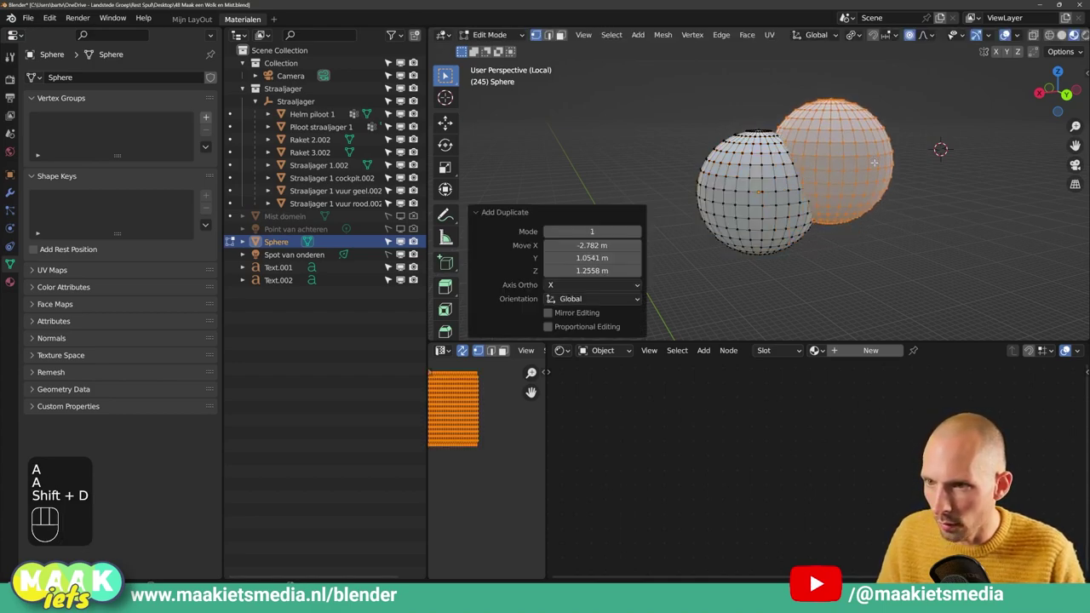
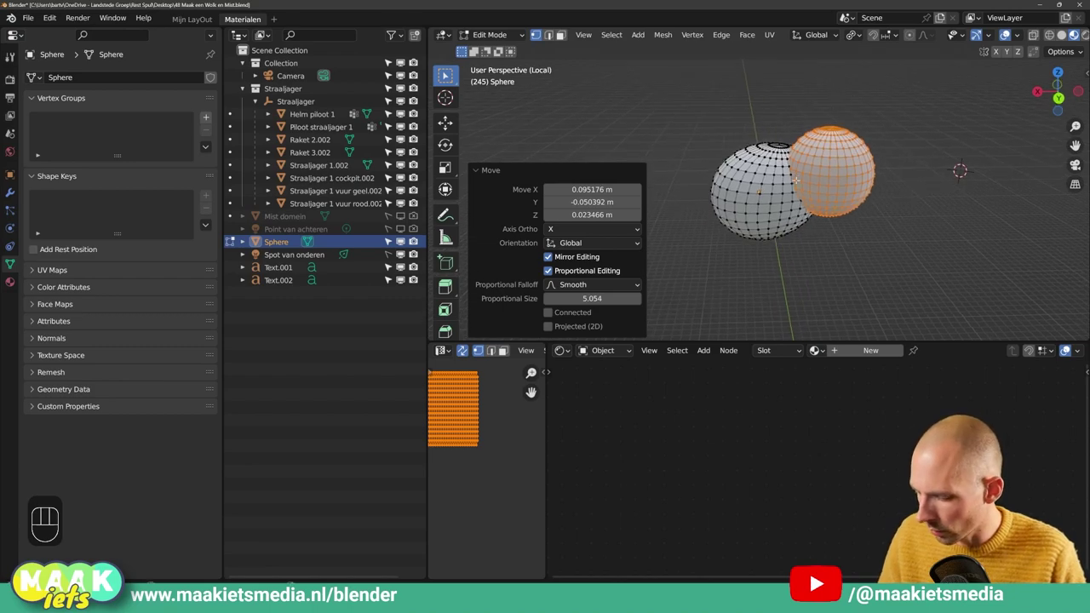
left_click(477, 172)
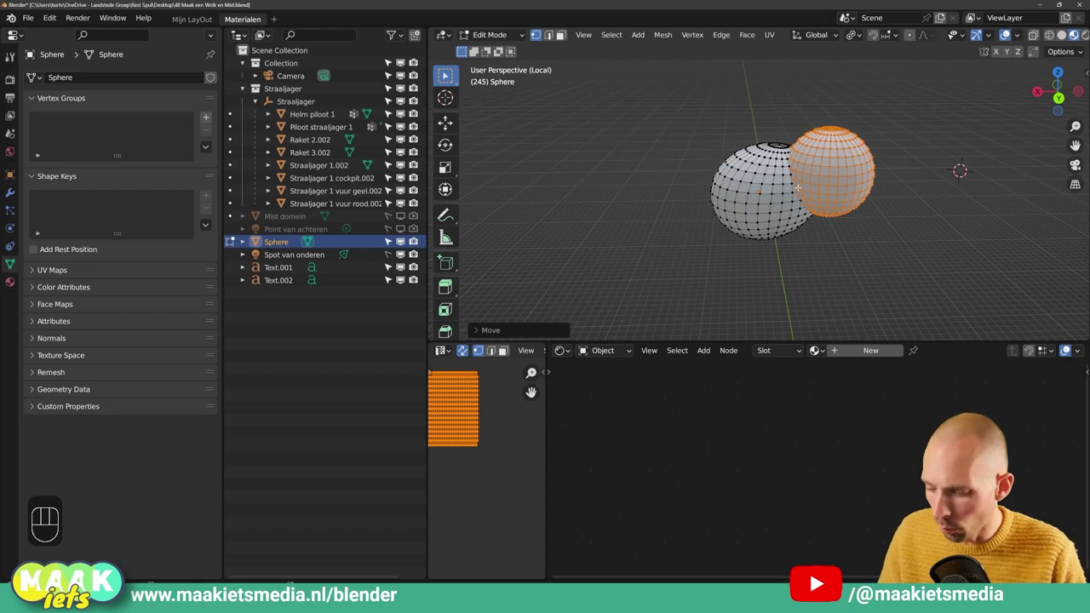
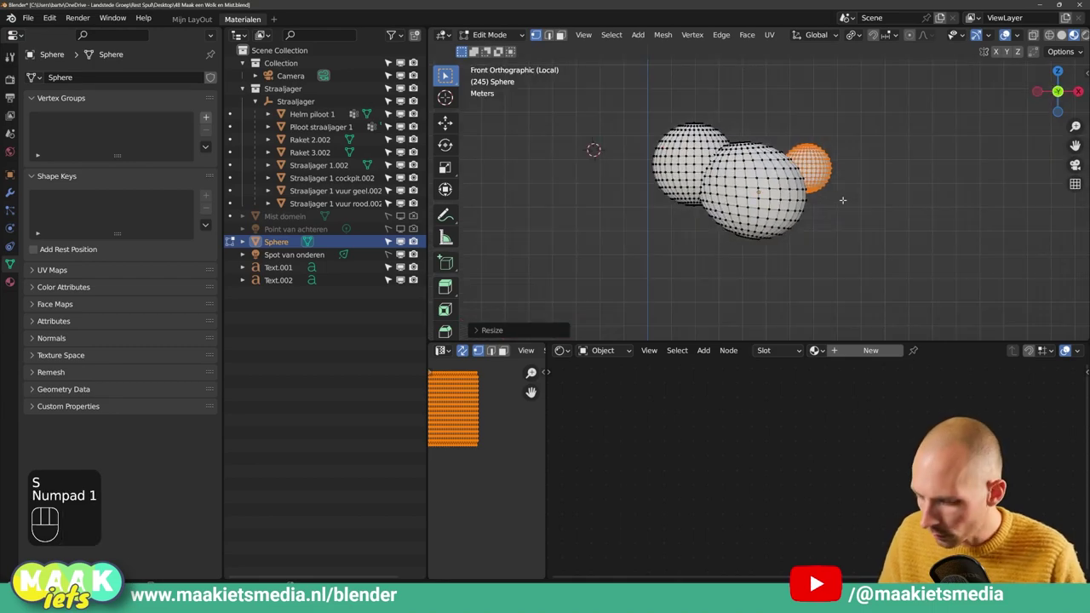
key("KP_3")
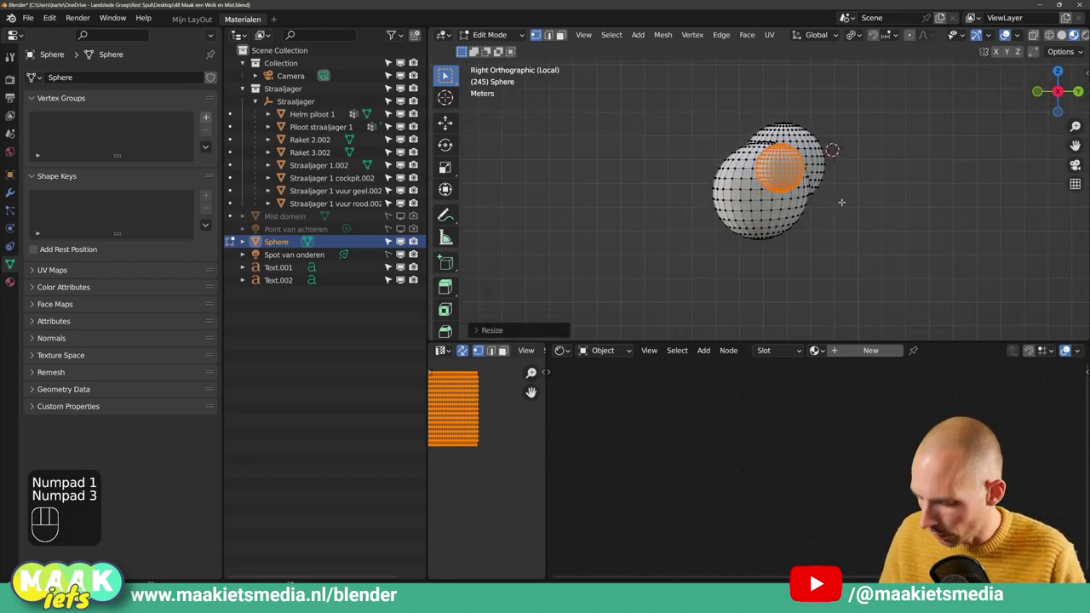
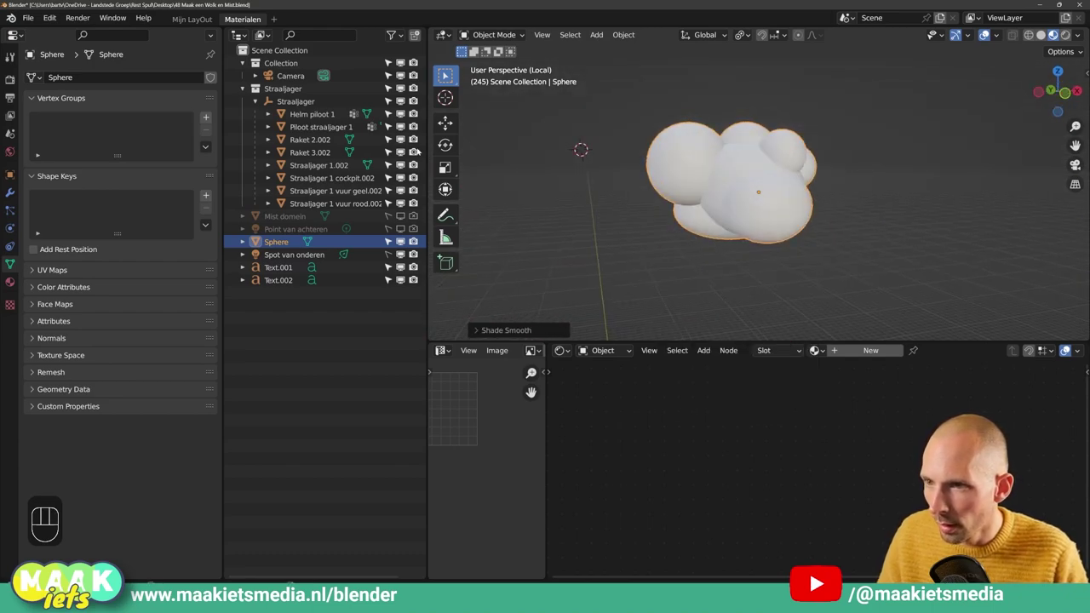
- Give the sphere a Subdivision Surface modifier at viewport level 2 and a Displace modifier
left_click(15, 191)
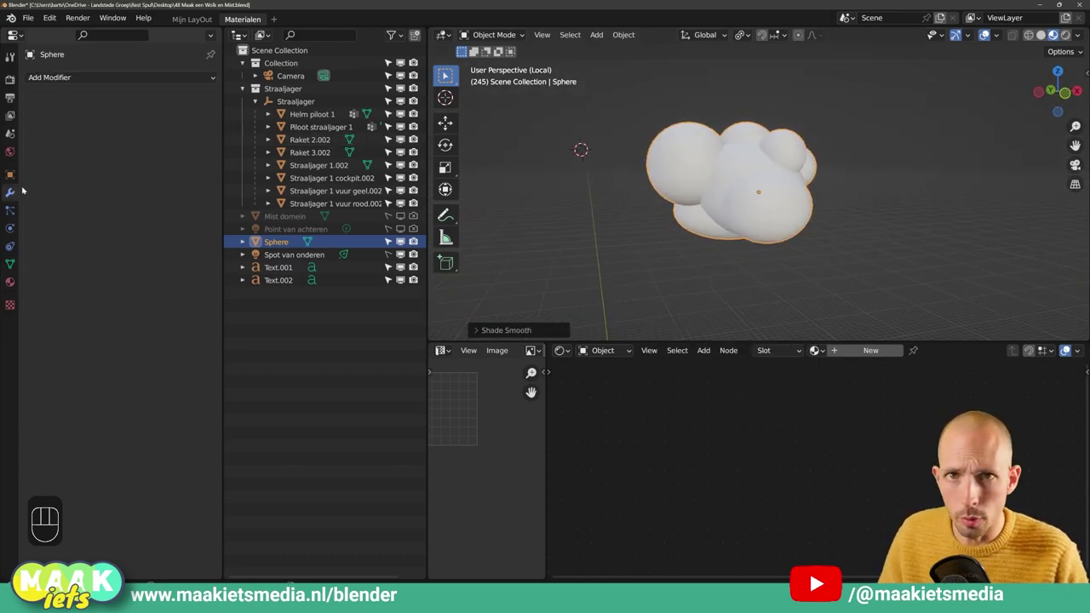
left_click_drag(112, 79, 191, 310)
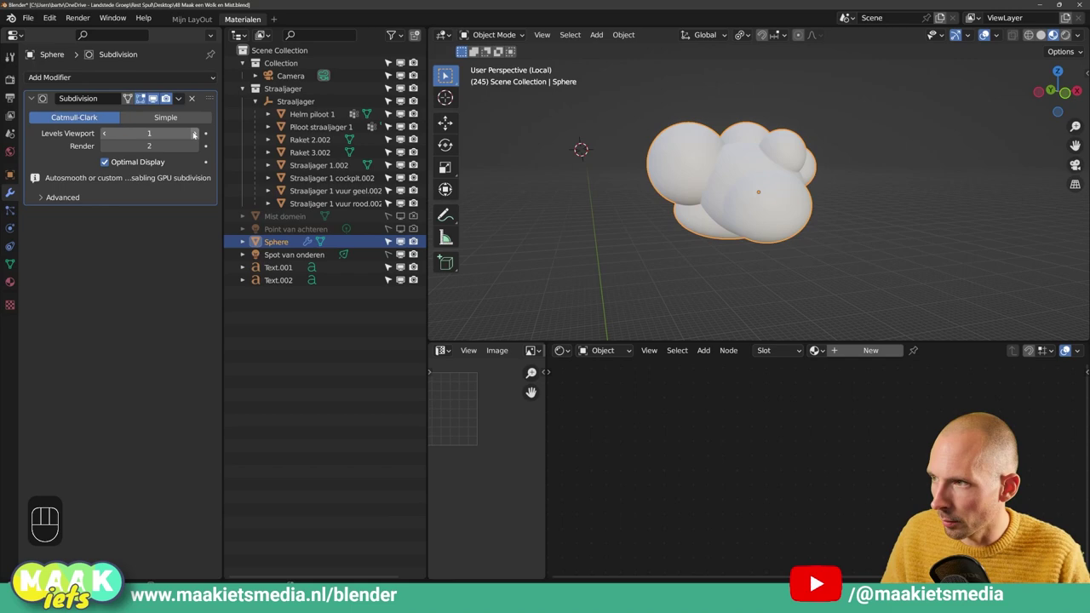
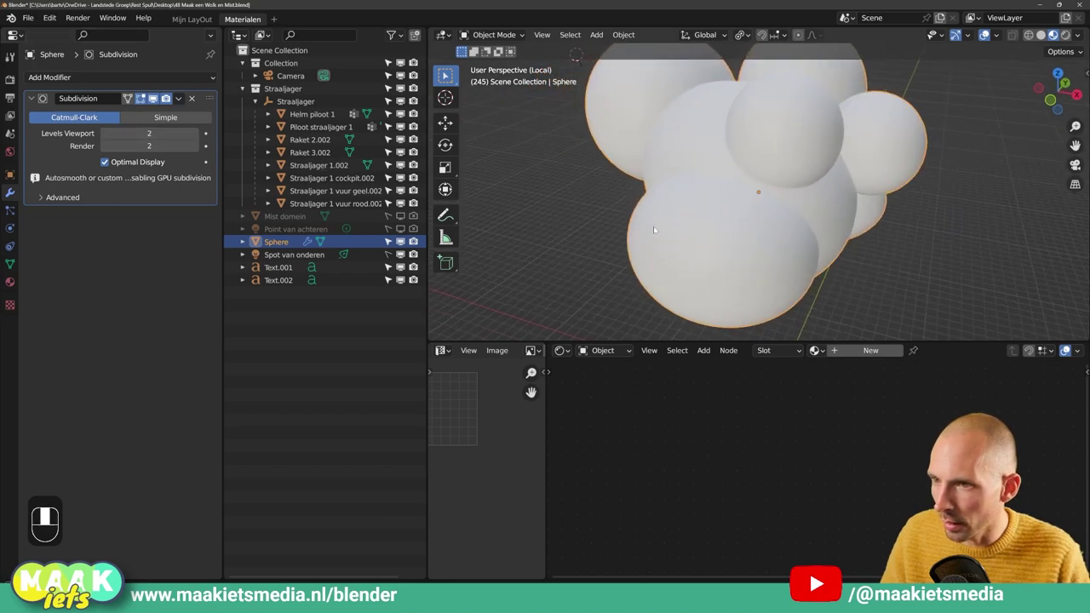
left_click_drag(107, 80, 291, 154)
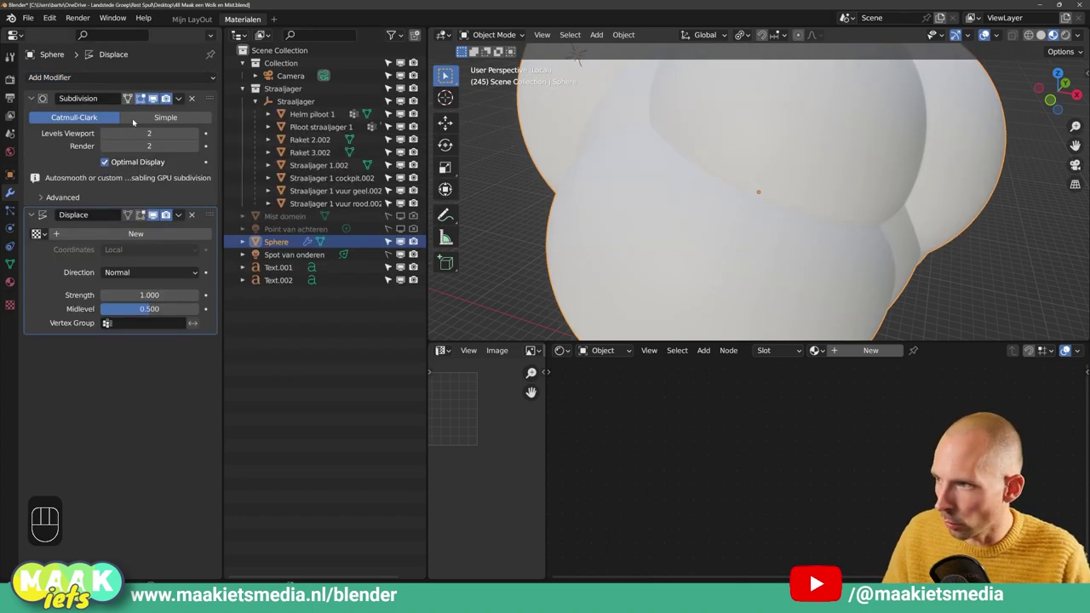
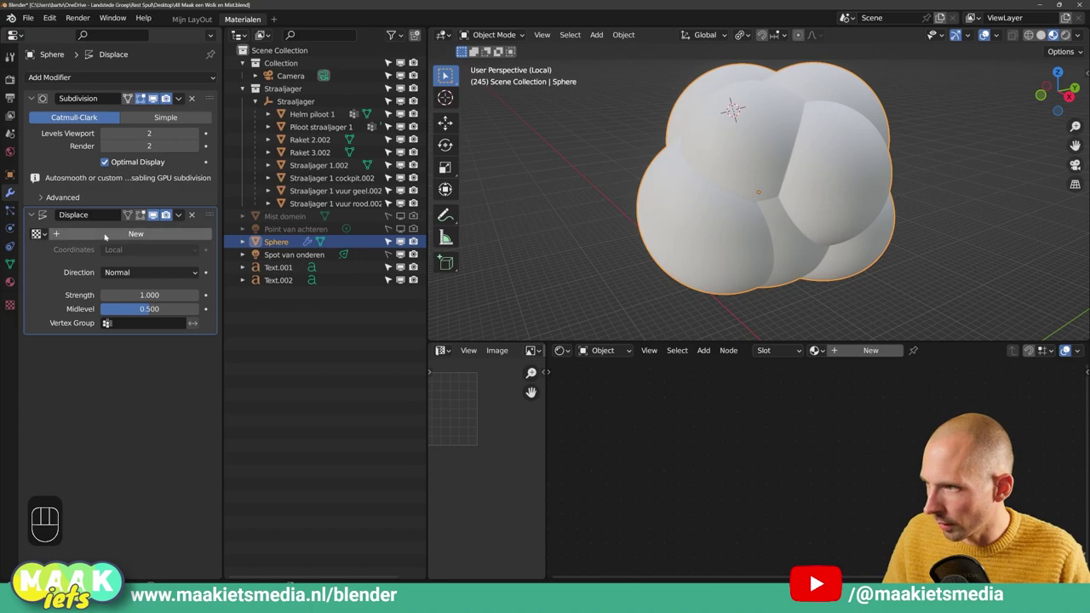
- Create a new displacement texture, set its type to Clouds and return to the modifiers
left_click(108, 235)
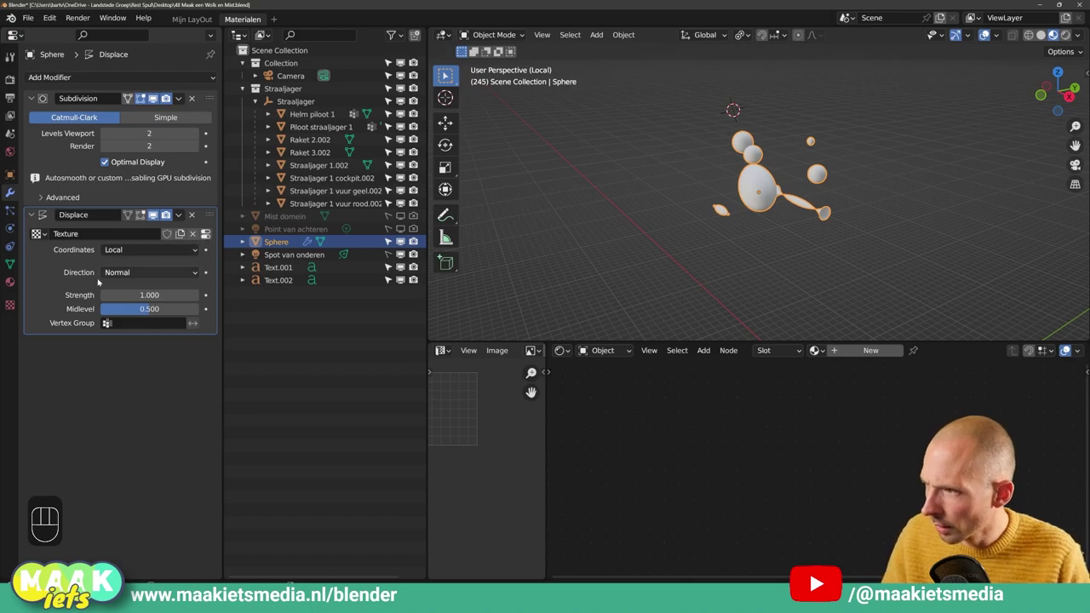
left_click(209, 233)
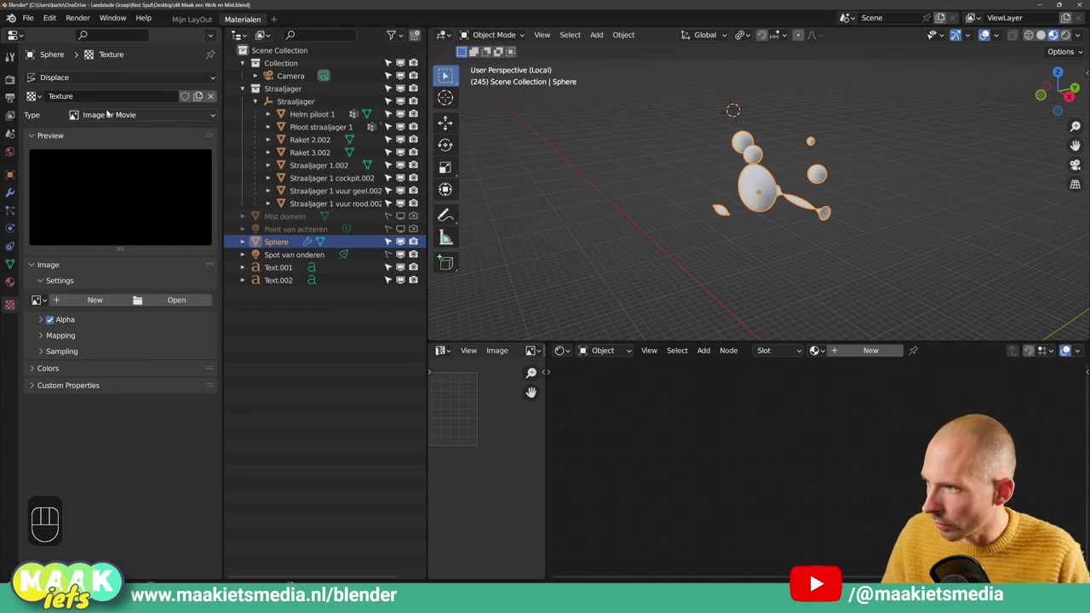
left_click_drag(110, 117, 115, 159)
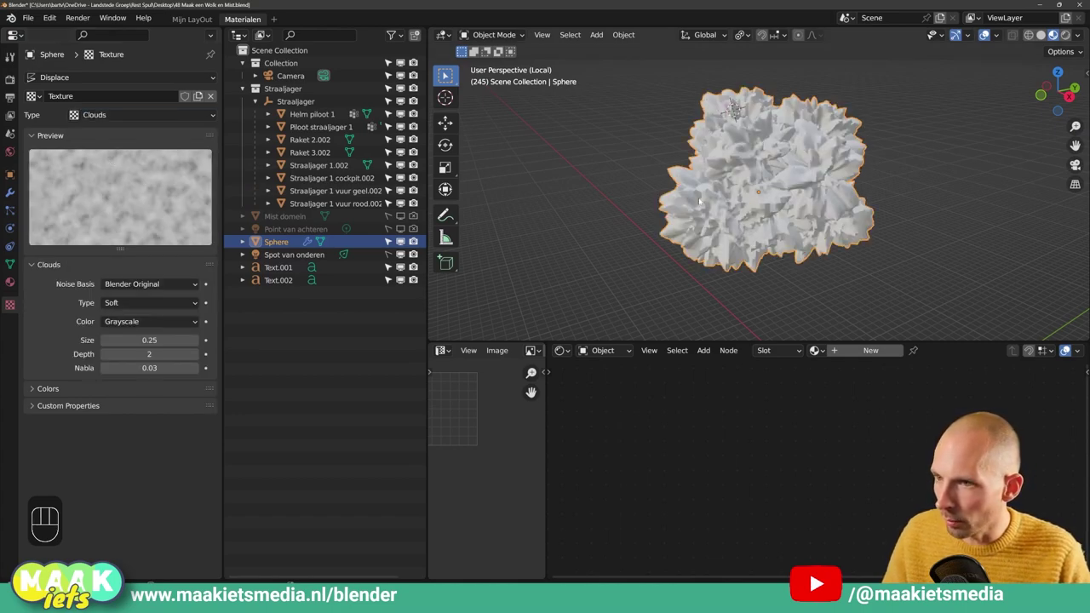
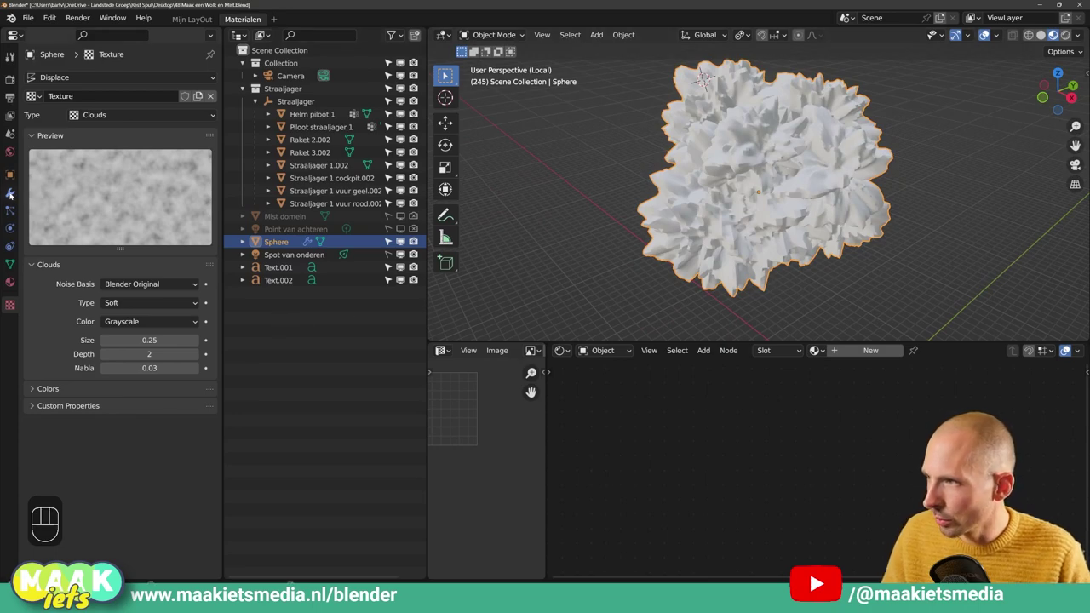
left_click(11, 194)
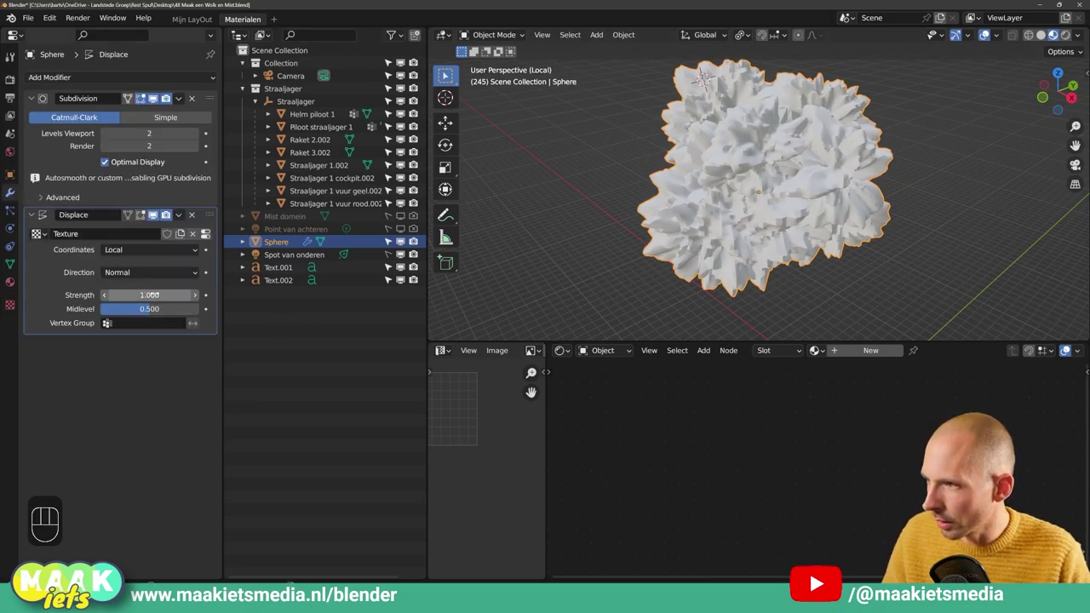
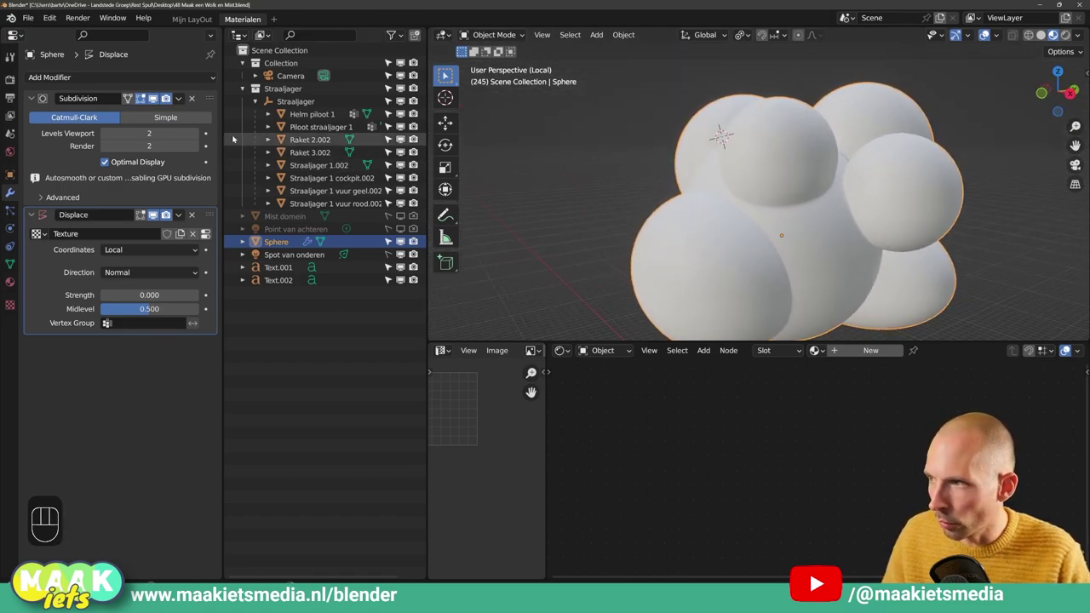
- Fold away the Subdivision and Displace modifier panels
left_click(31, 98)
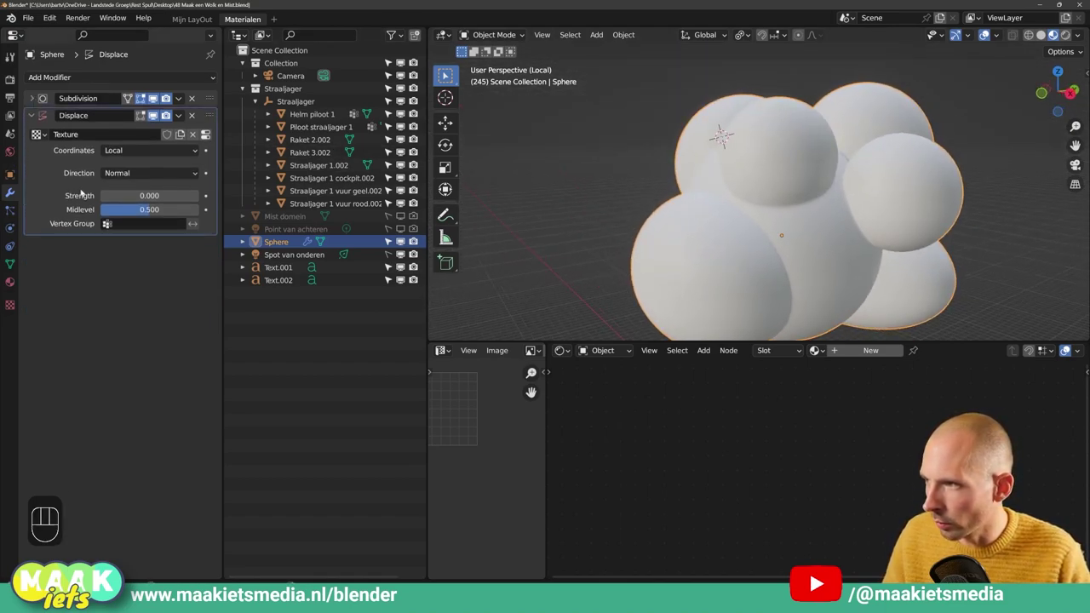
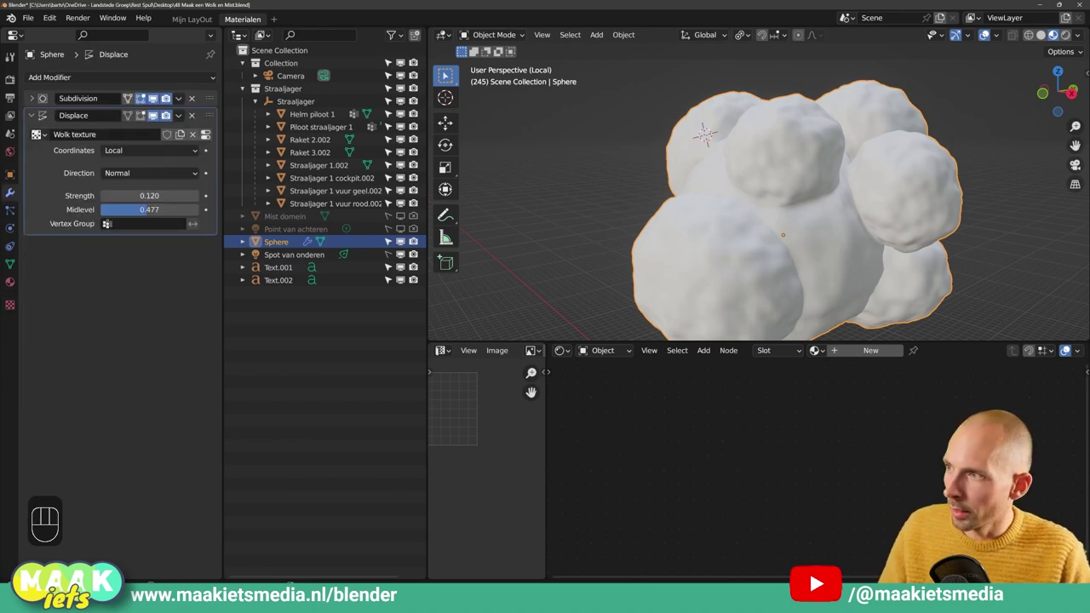
left_click(32, 114)
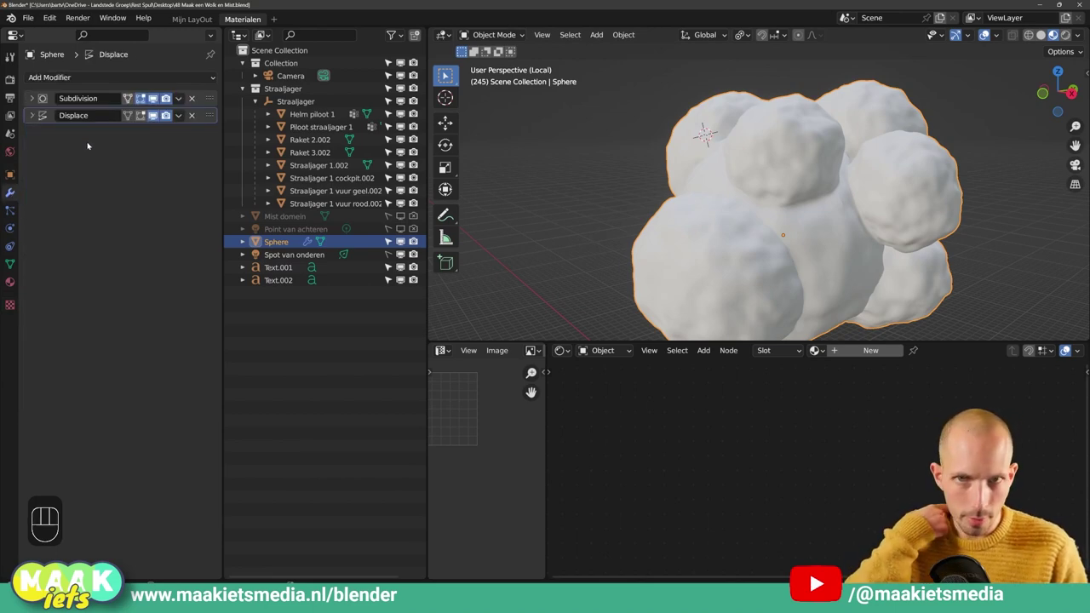
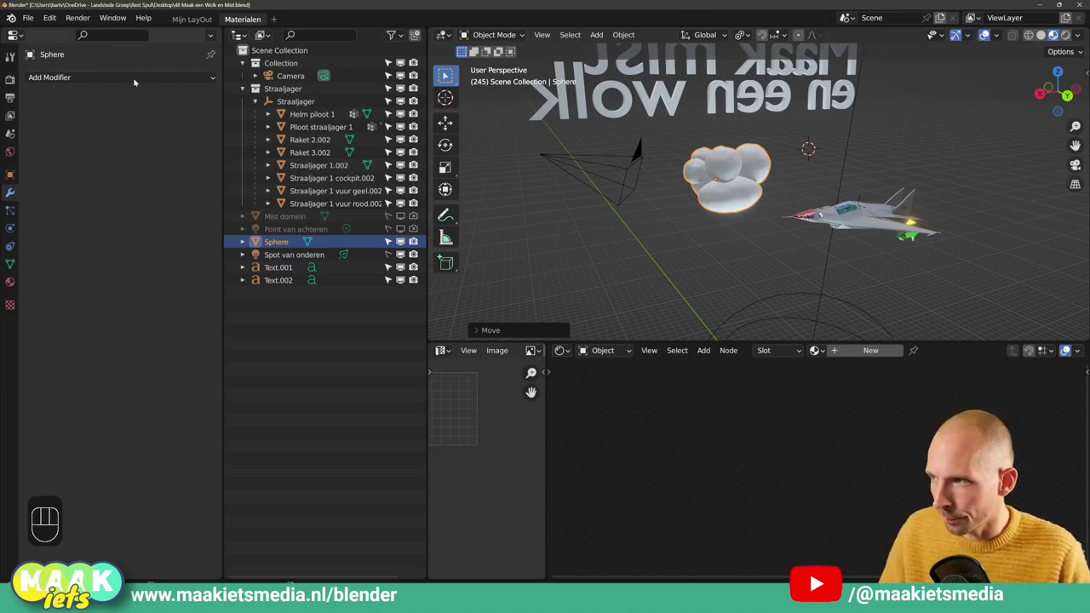
- Snap the 3D cursor to the cloud mesh
key("g")
left_click(750, 167)
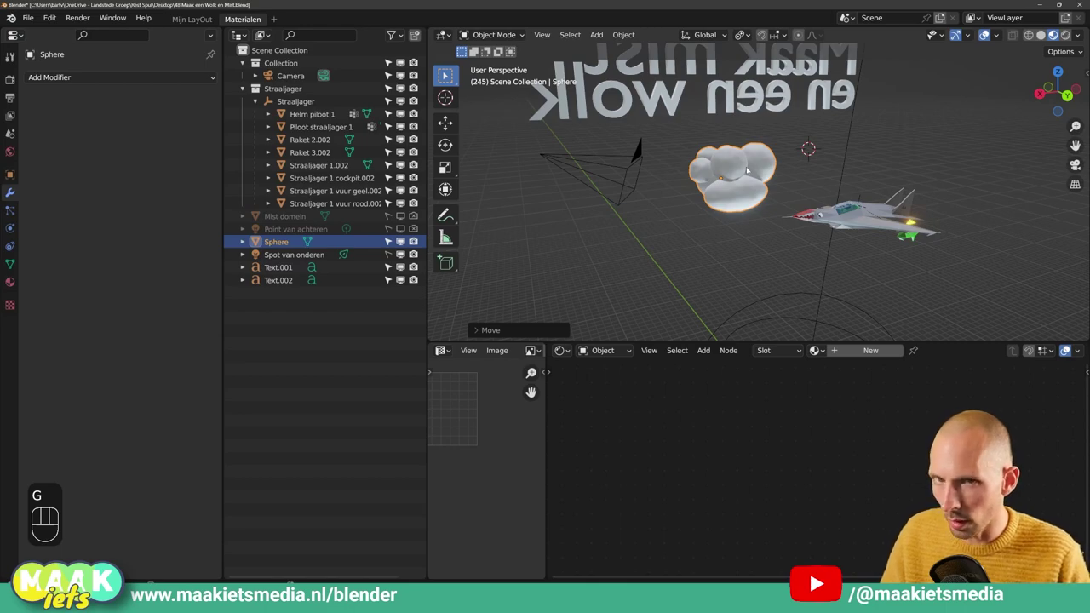
key("shift+a")
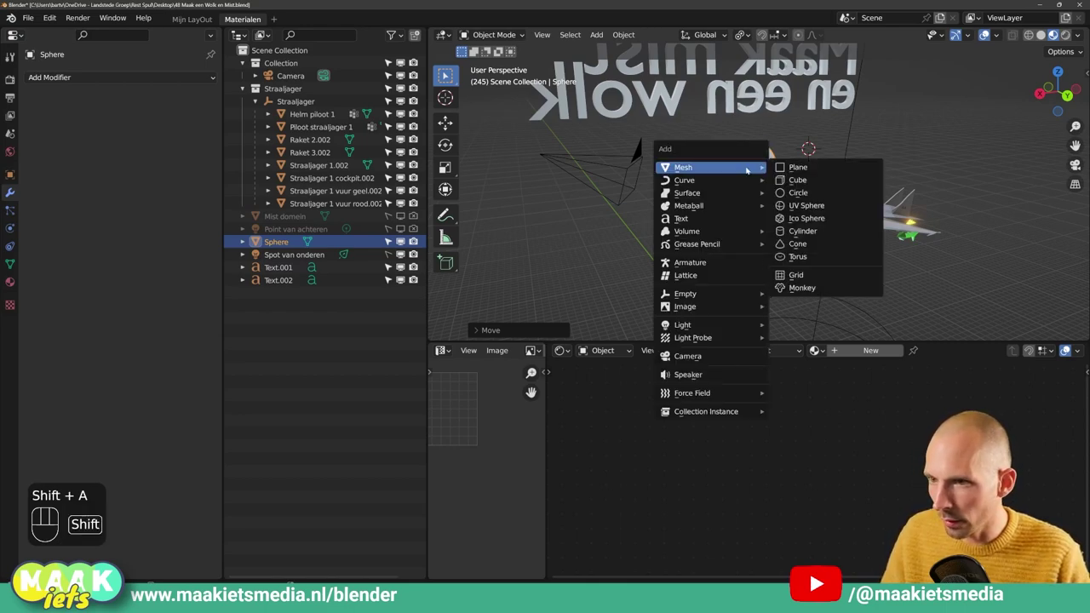
key("shift+s")
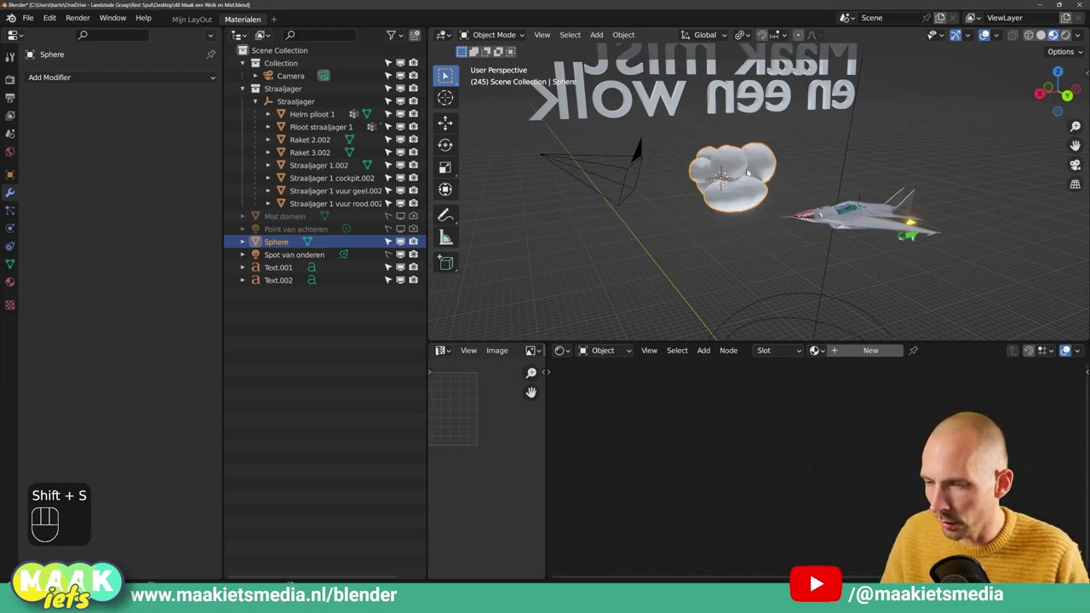
left_click_drag(629, 35, 805, 79)
key("shift+s")
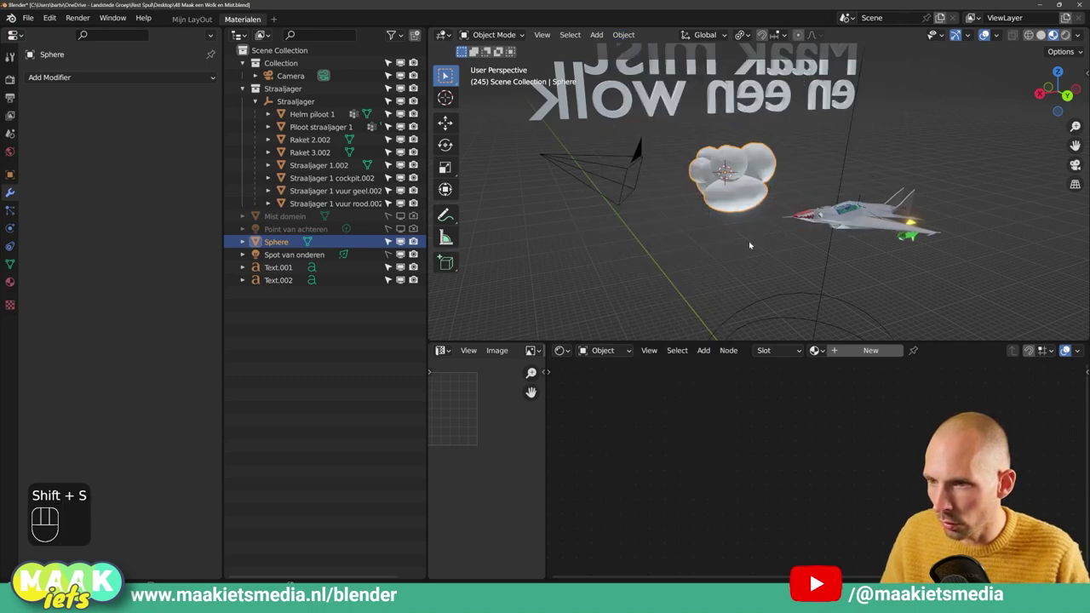
- Zoom in around the cloud and add an empty Volume object beside it
left_click_drag(744, 184, 727, 190)
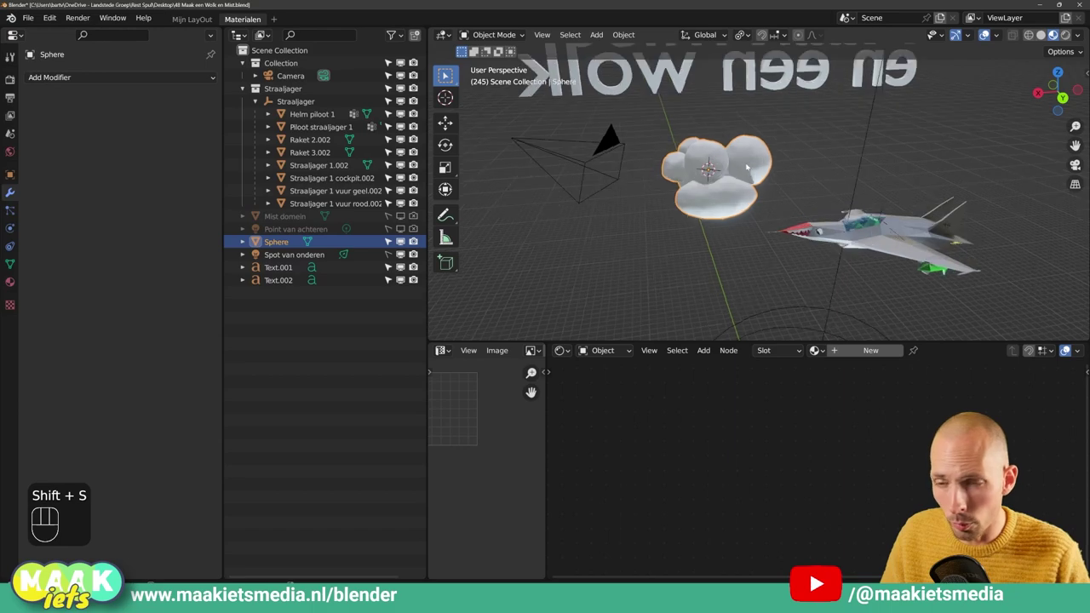
middle_click(721, 207)
left_click_drag(726, 211, 711, 206)
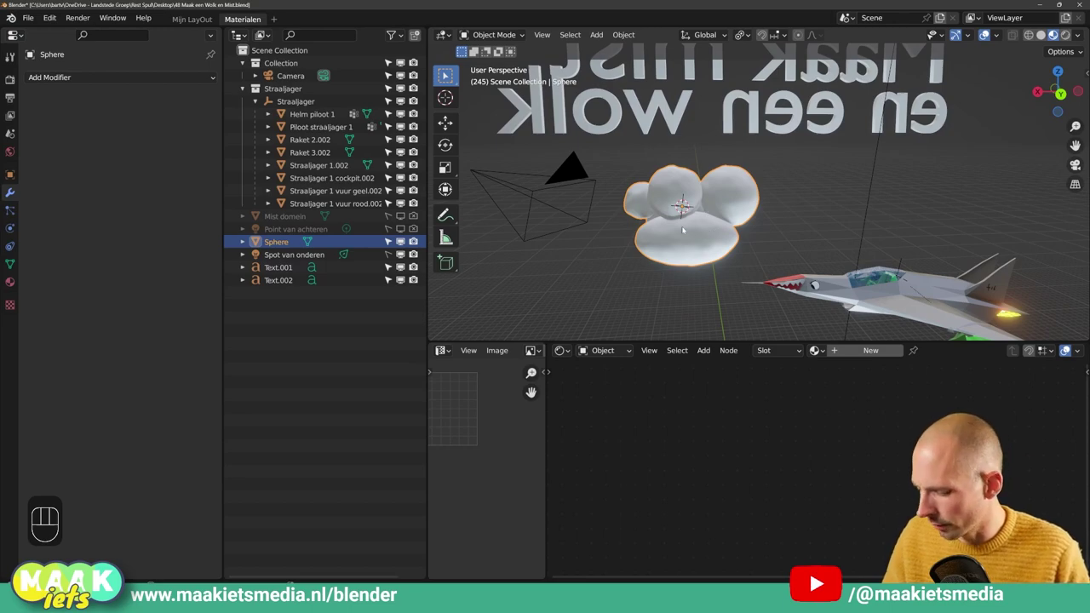
key("shift+a")
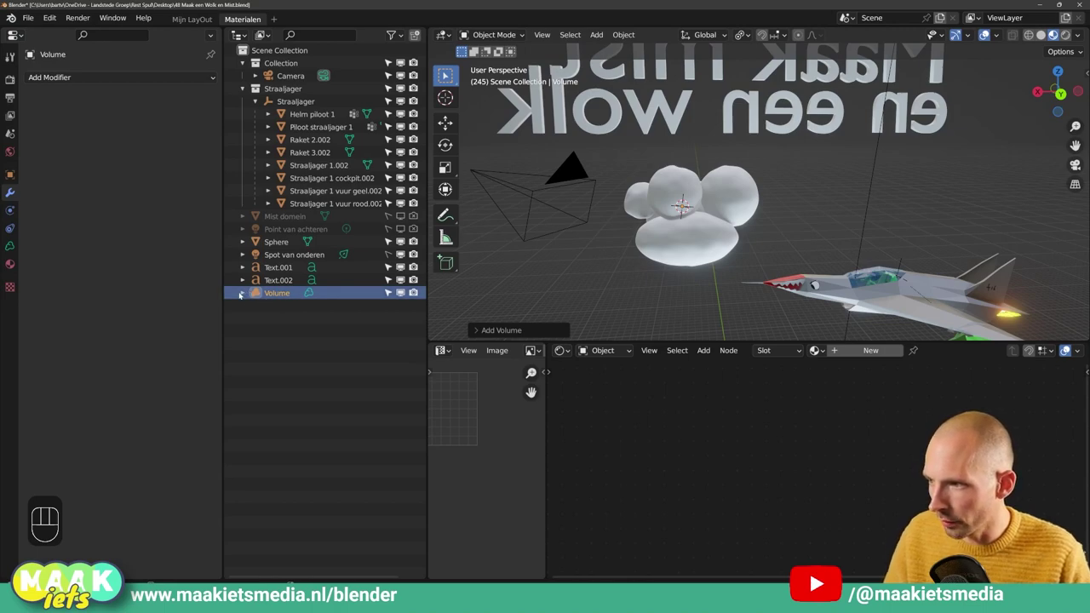
- Give the Volume object a Mesh to Volume modifier sourced from the Sphere cloud
left_click(242, 293)
left_click(248, 292)
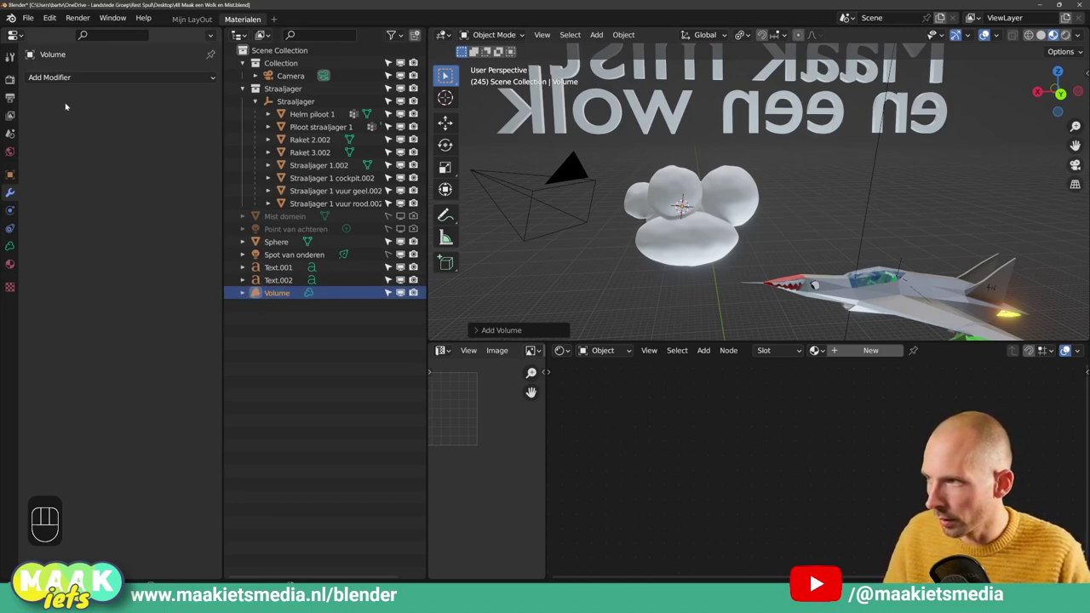
left_click_drag(84, 78, 76, 129)
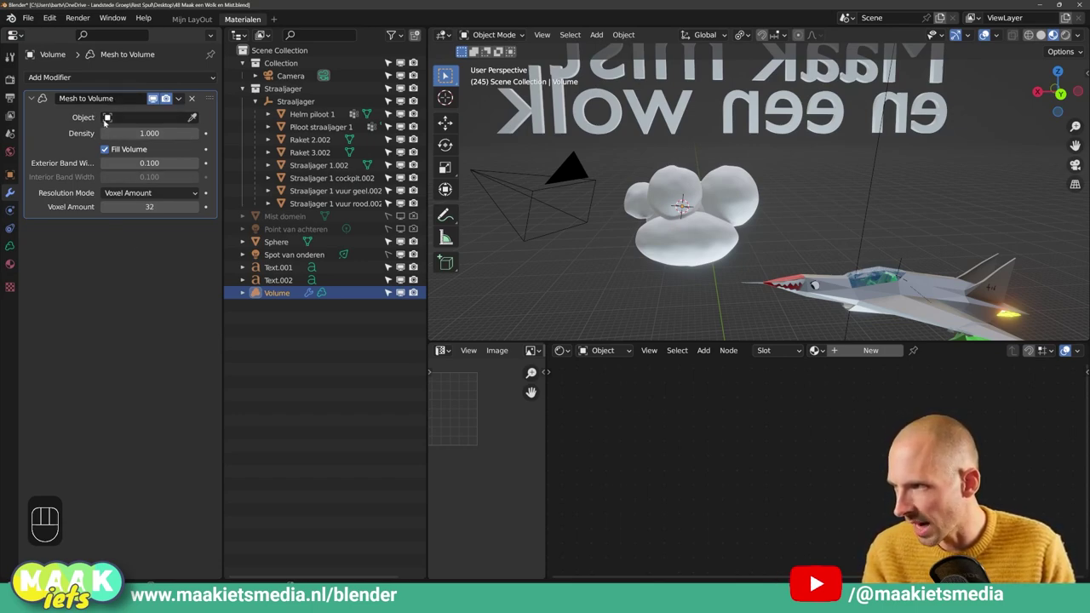
left_click(197, 115)
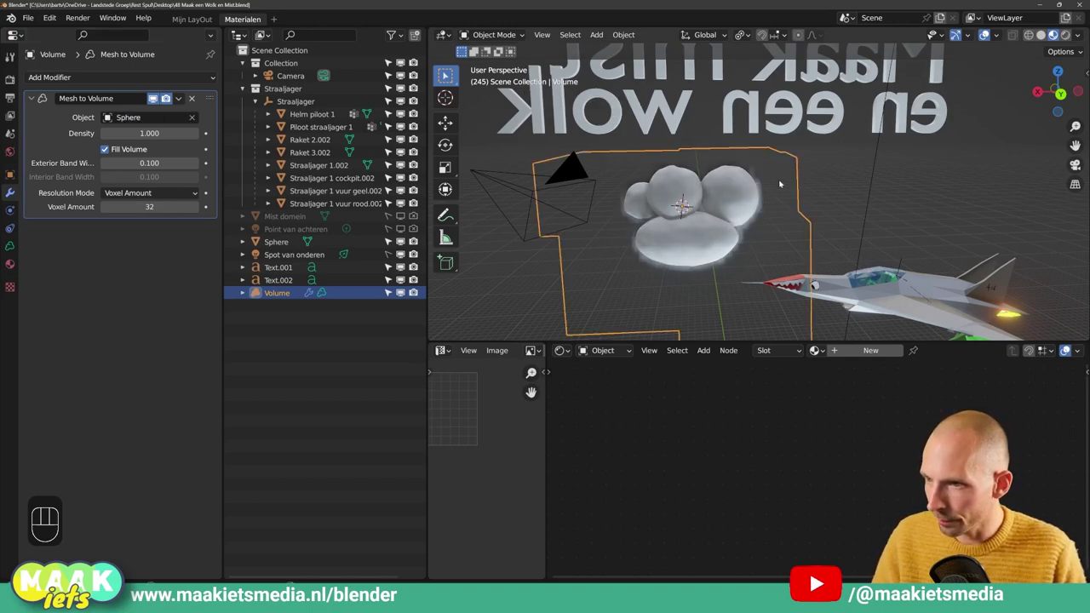
left_click_drag(865, 173, 842, 160)
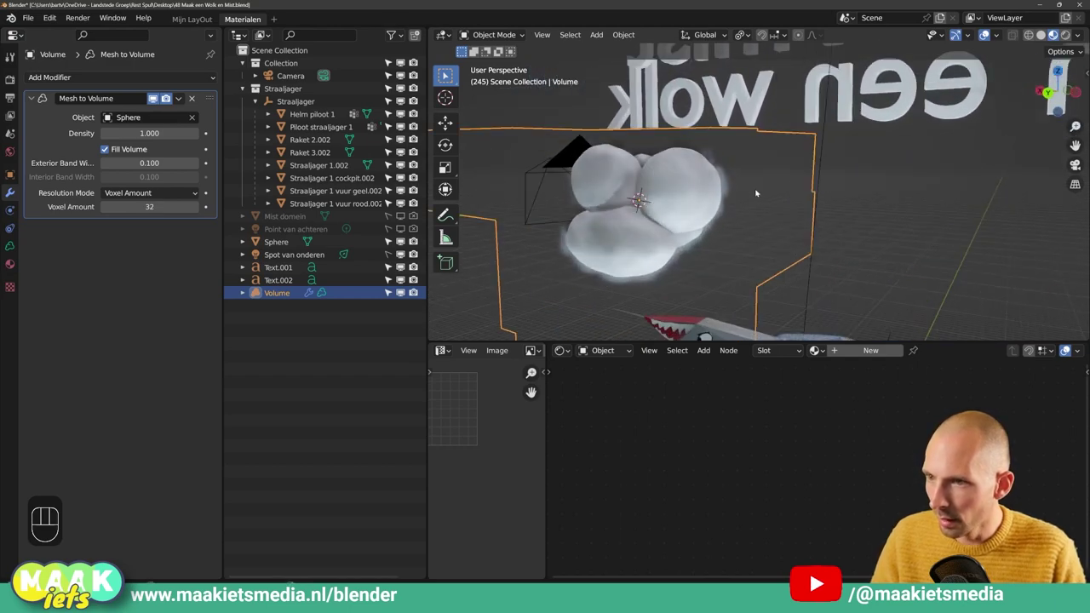
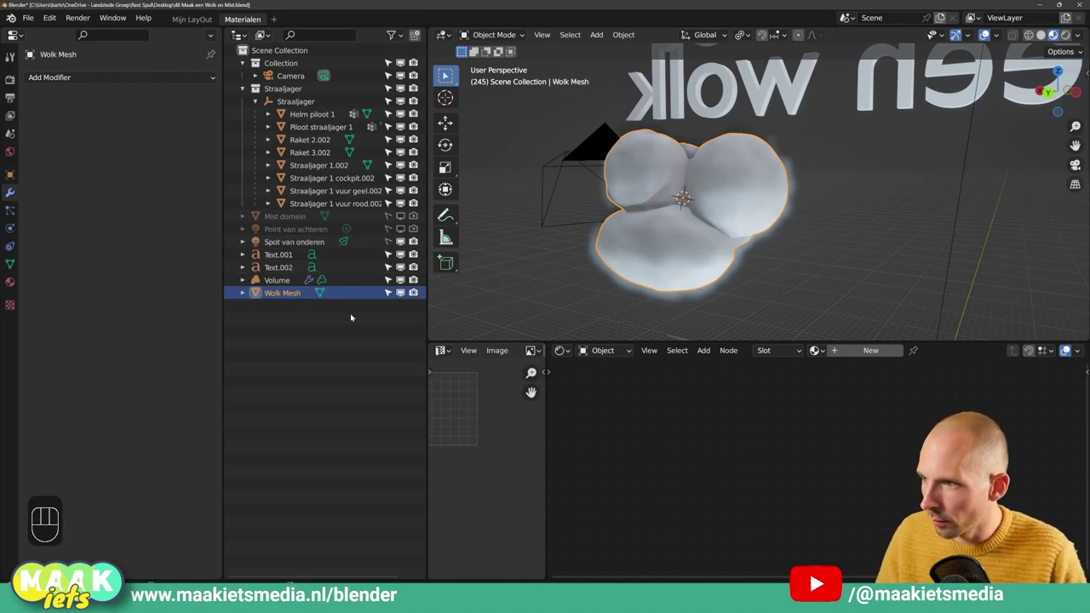
- Rename the volume to Wolk Volume and point its Mesh to Volume modifier at Wolk Mesh
left_click(389, 293)
left_click_drag(703, 262, 770, 257)
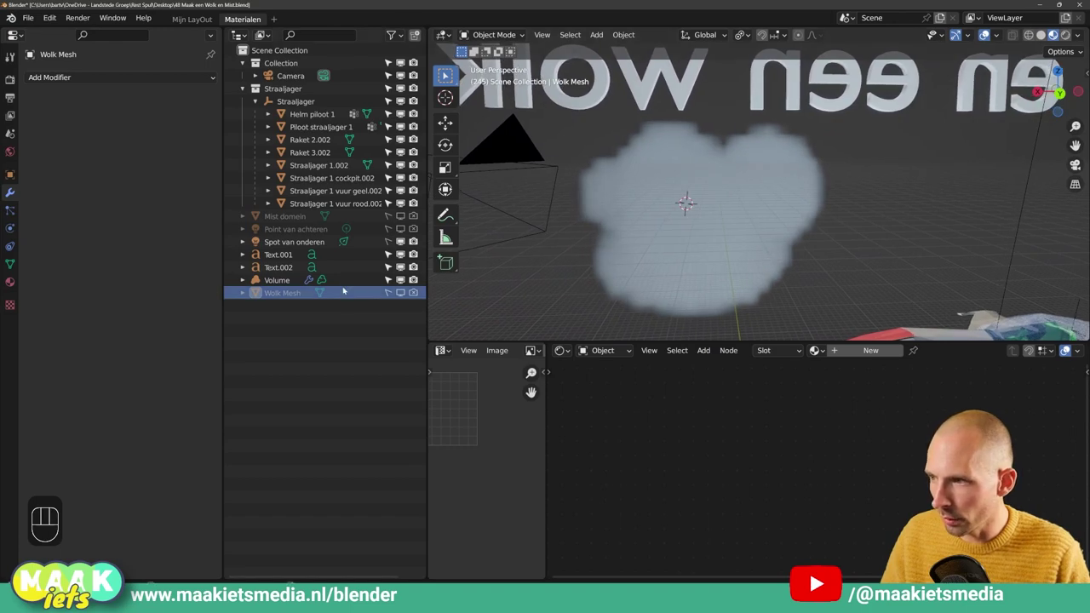
middle_click(734, 220)
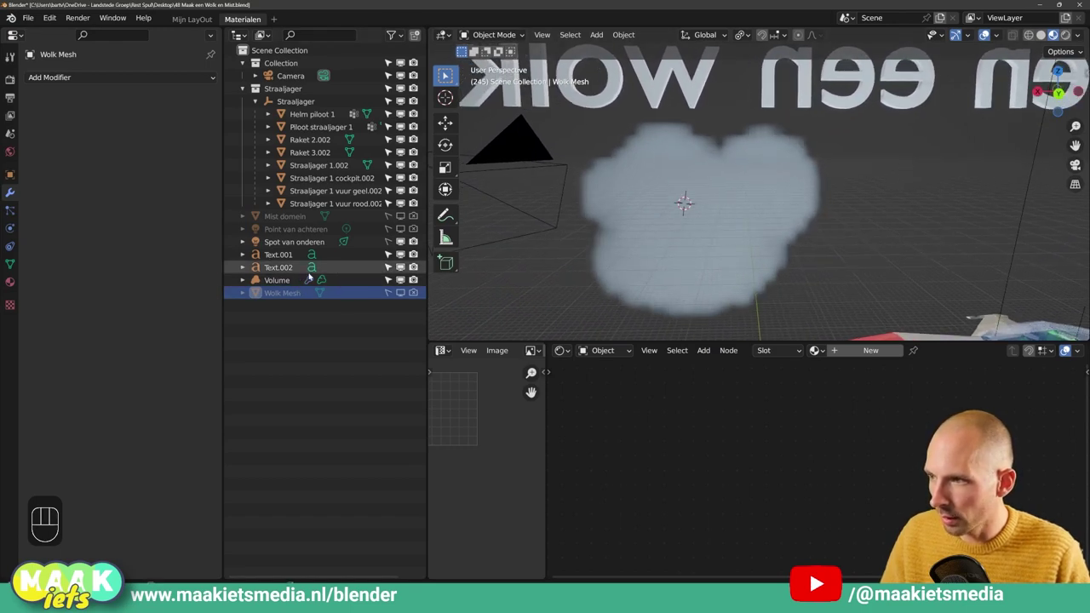
left_click(288, 279)
left_click(282, 280)
left_click_drag(282, 280, 305, 326)
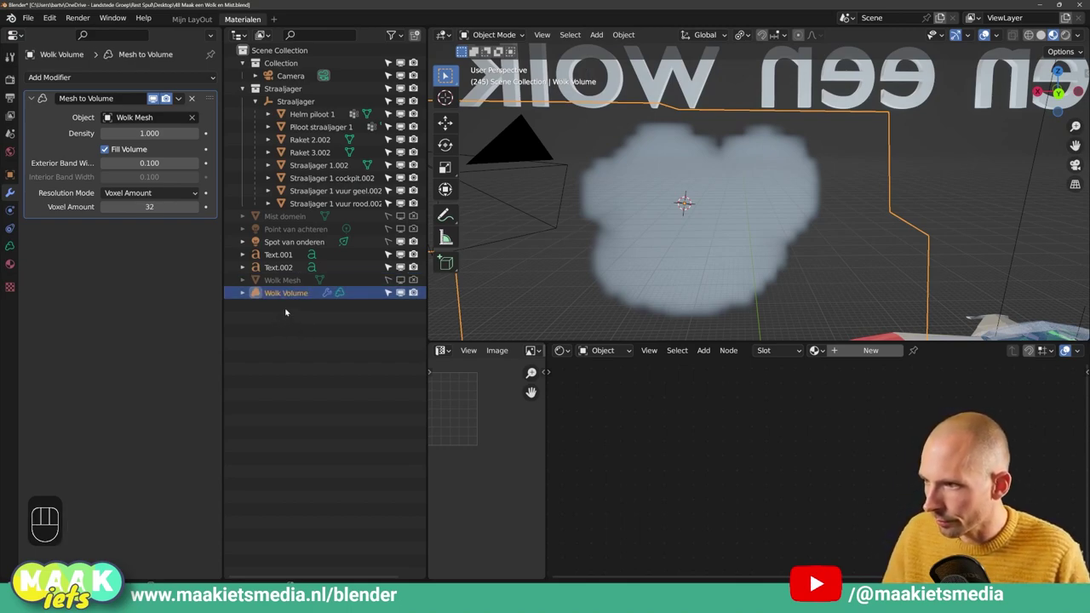
- Add a Volume Displace modifier with the new Wolk texture and face the view toward the cloud
left_click_drag(105, 81, 165, 117)
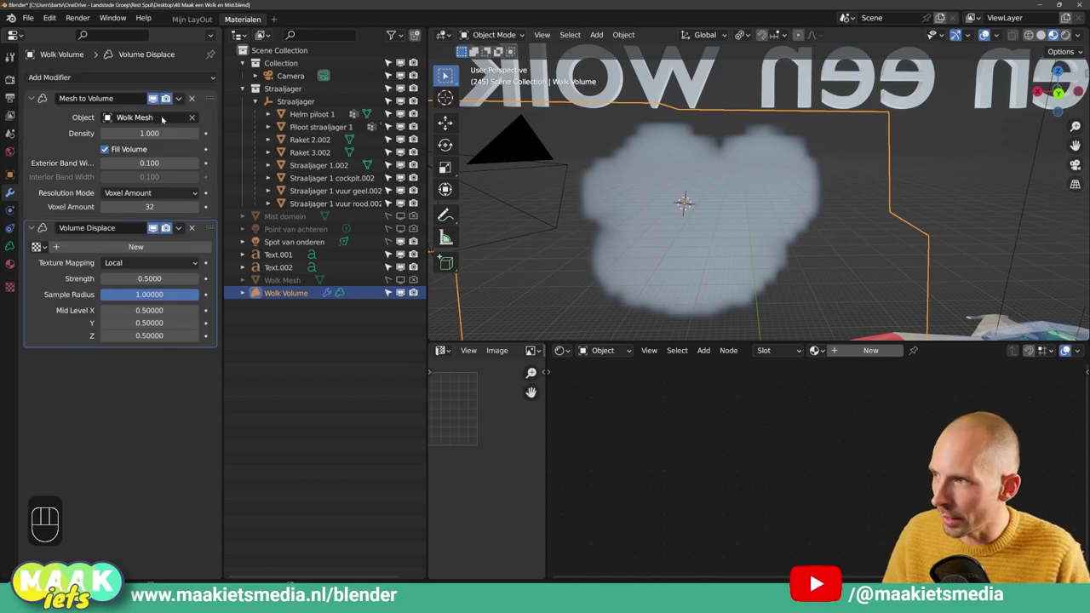
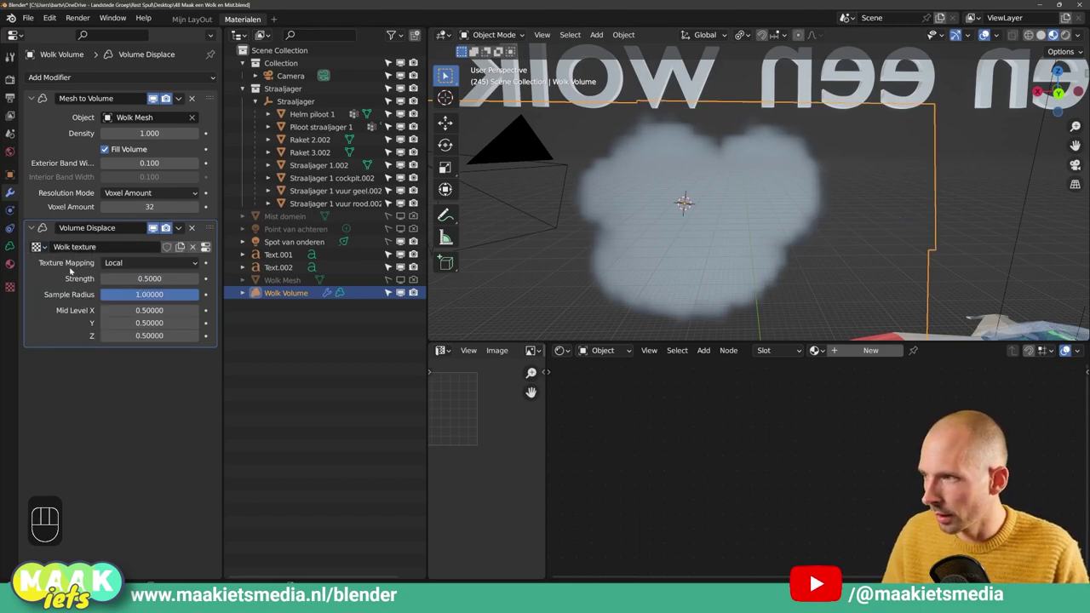
left_click_drag(673, 204, 654, 210)
middle_click(628, 197)
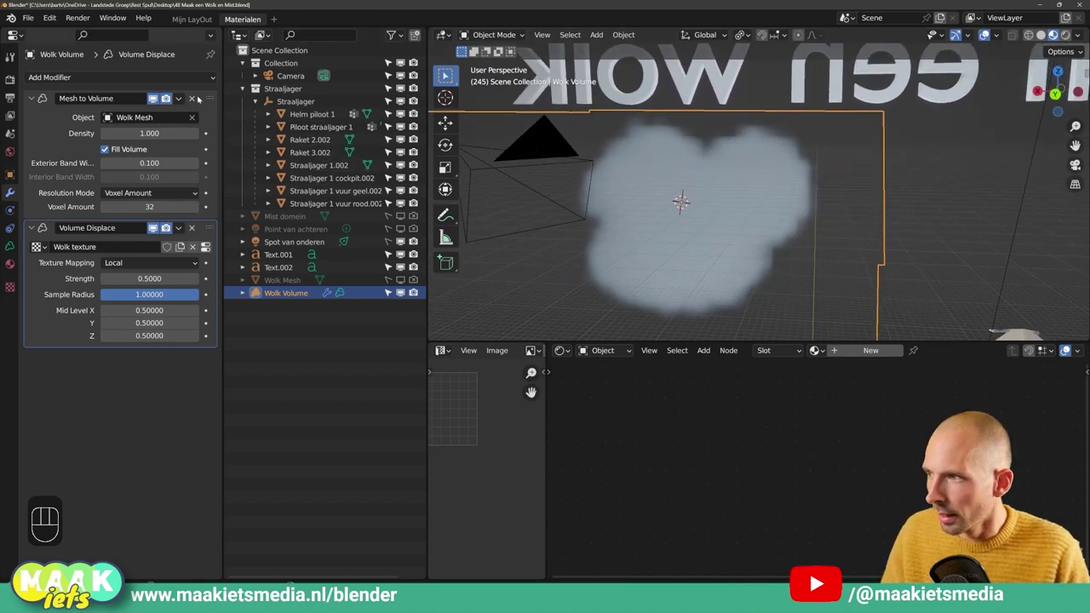
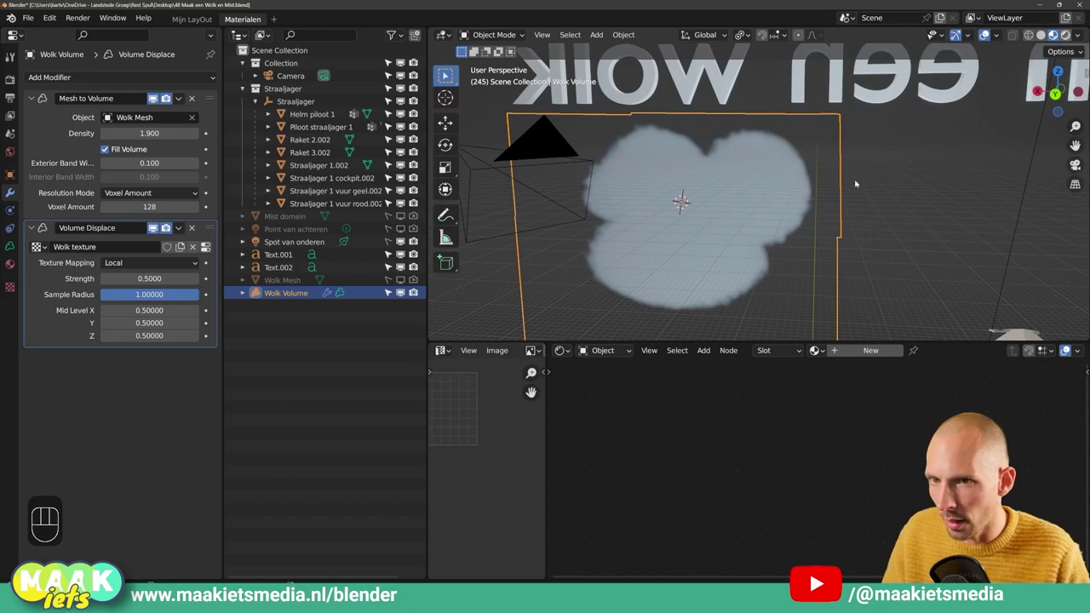
- Hide Text.001 and Text.002 in the Outliner so only the cloud and jet remain visible
left_click_drag(784, 198, 750, 206)
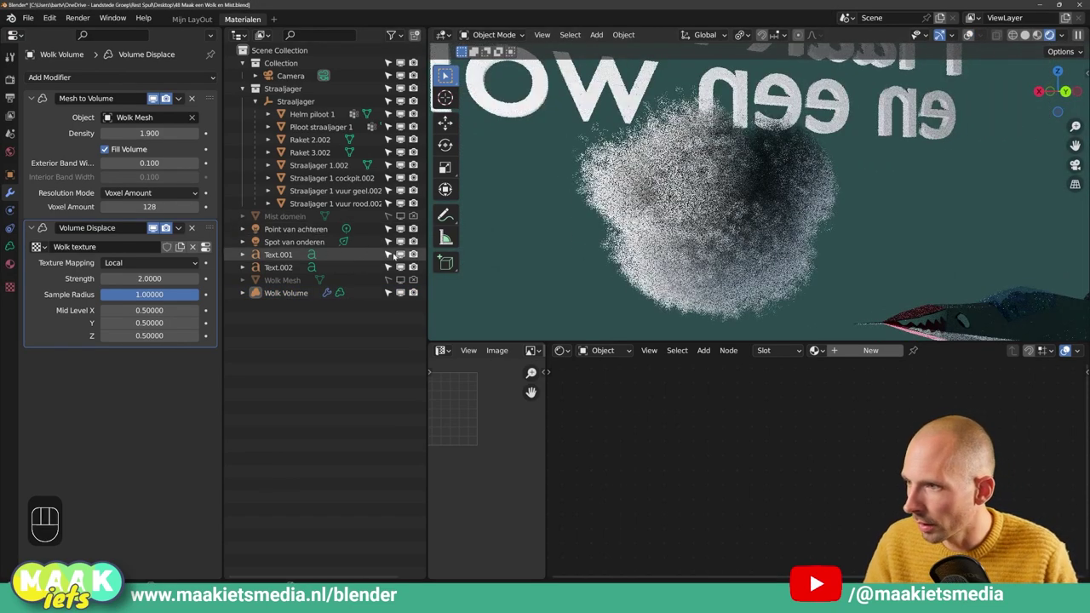
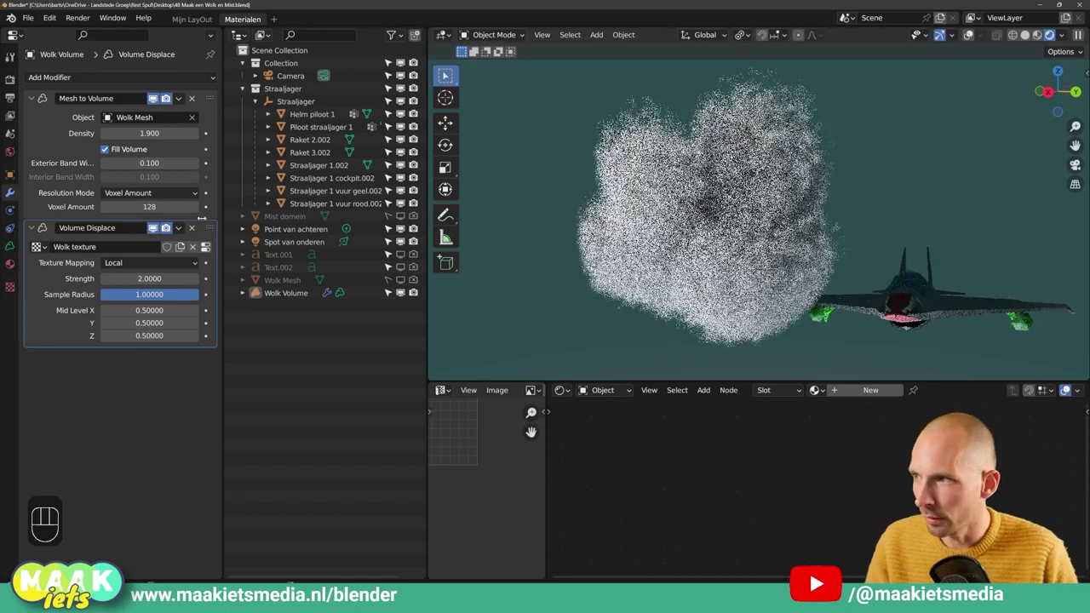
left_click(33, 95)
left_click(35, 115)
left_click(34, 115)
left_click(34, 99)
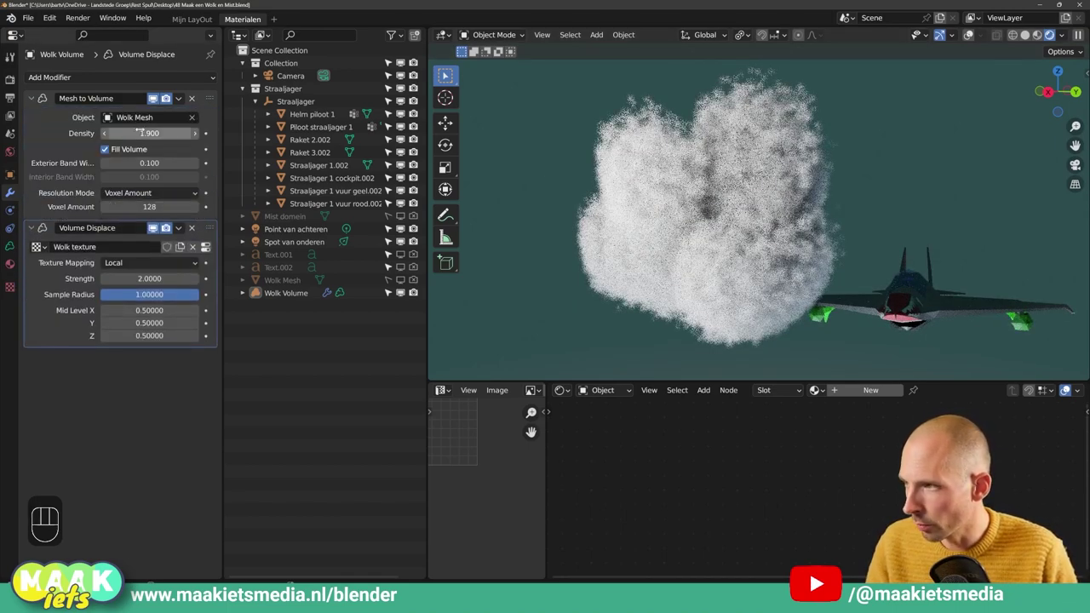
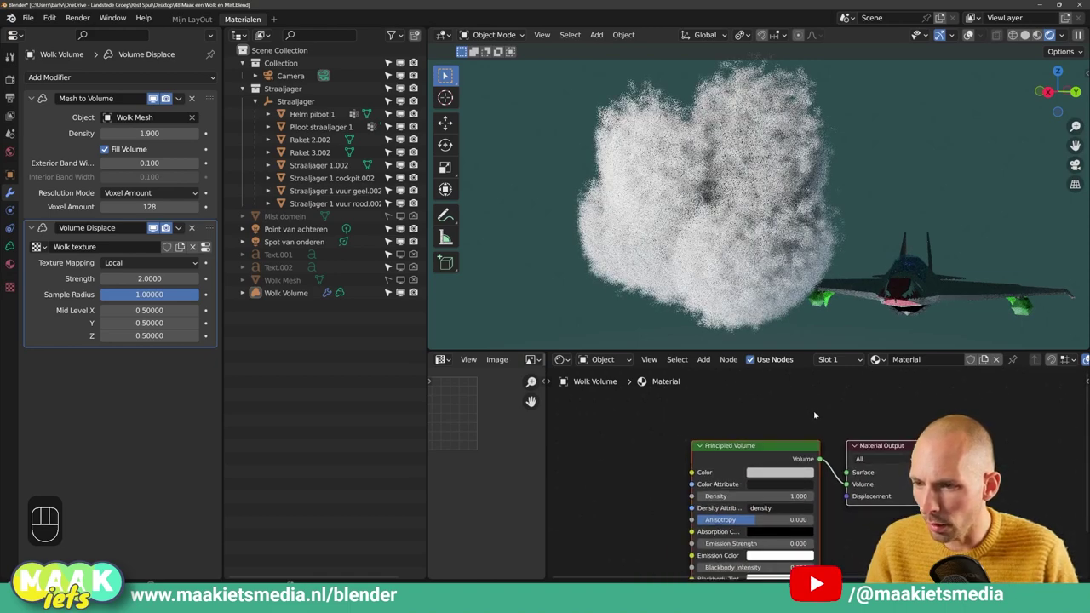
- Make the Principled Volume pink at density 0.100, then select the jet object
left_click(818, 415)
left_click(795, 443)
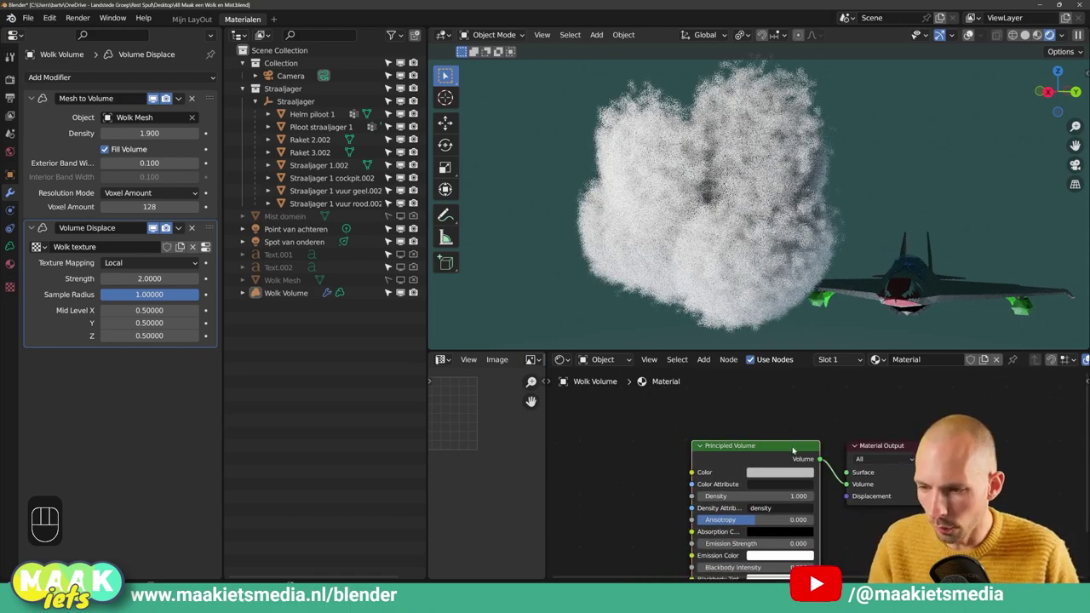
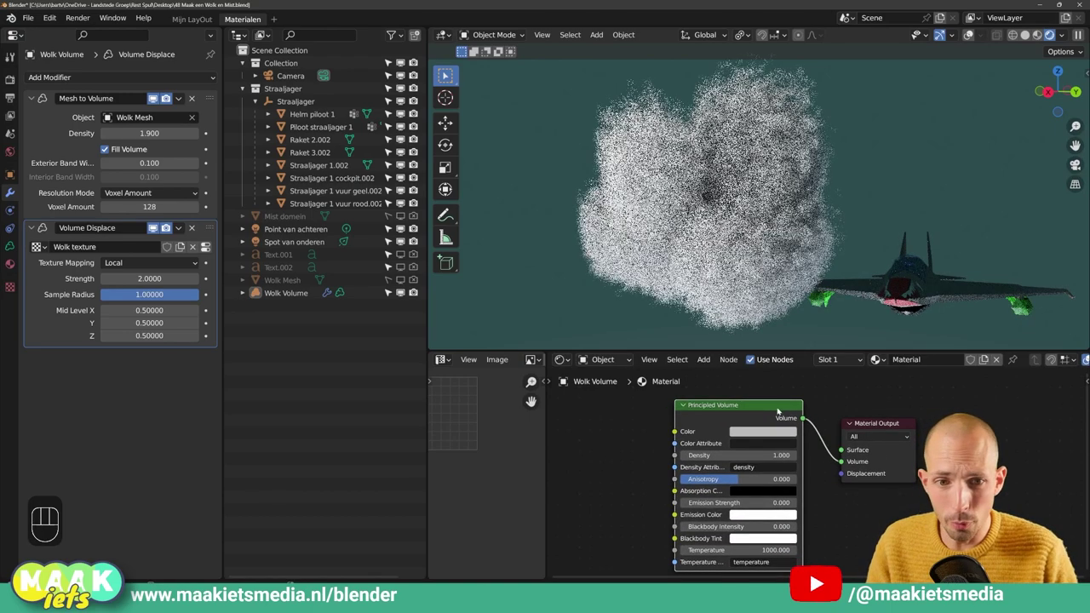
left_click_drag(849, 494, 875, 513)
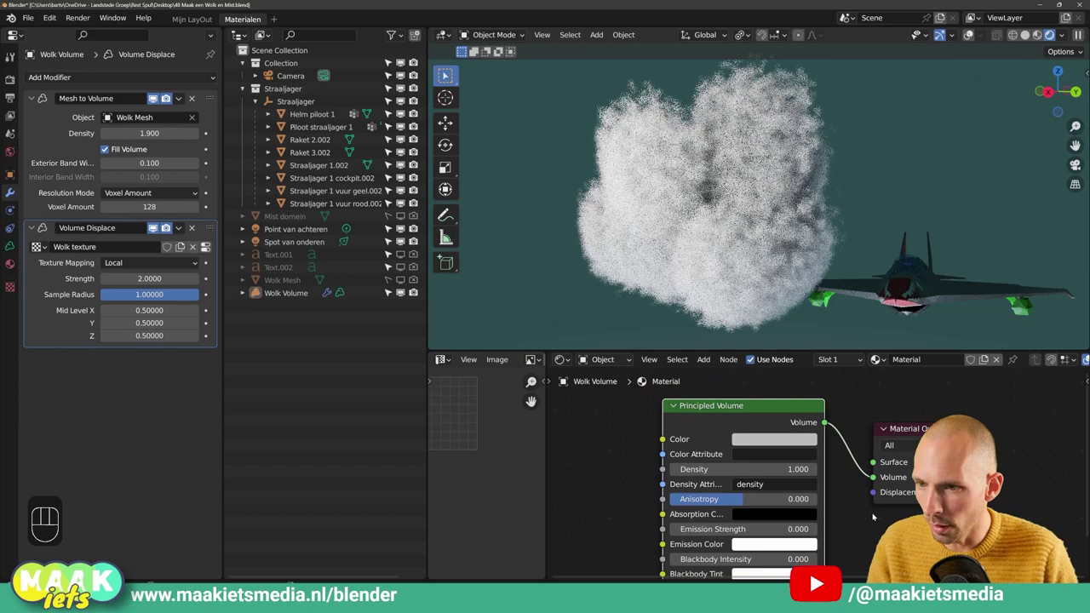
left_click(949, 288)
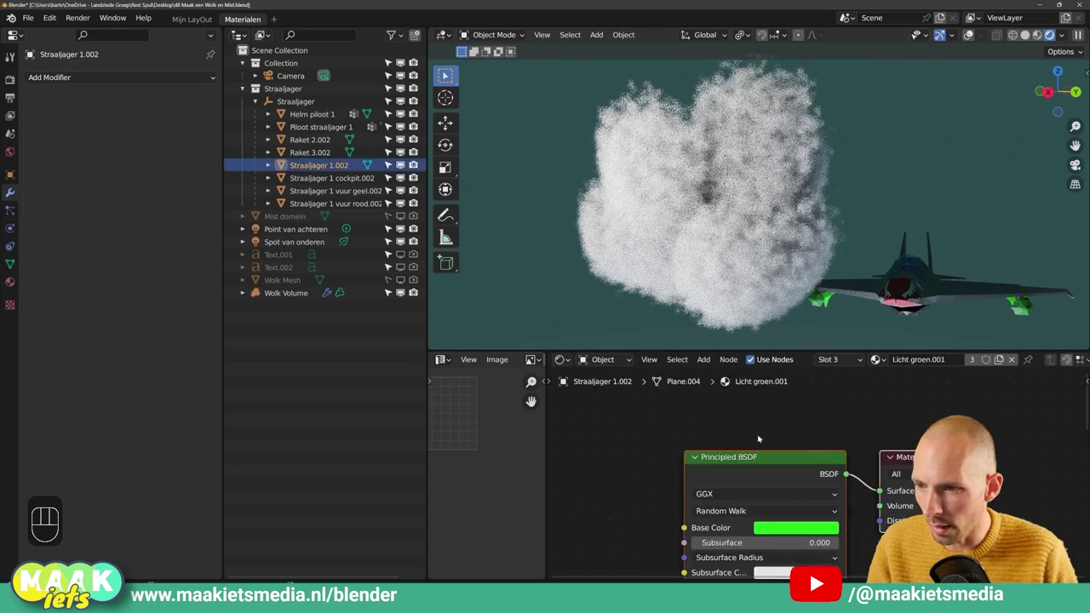
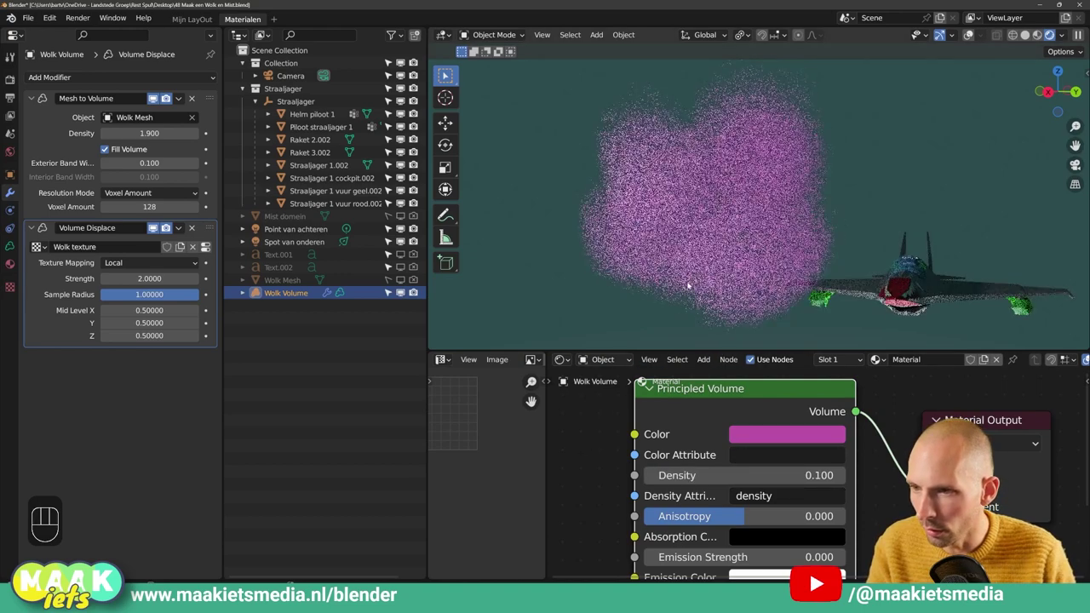
- Orbit and zoom around the dense pink cloud at density 2.0 to inspect it beside the jet
left_click_drag(714, 278, 758, 283)
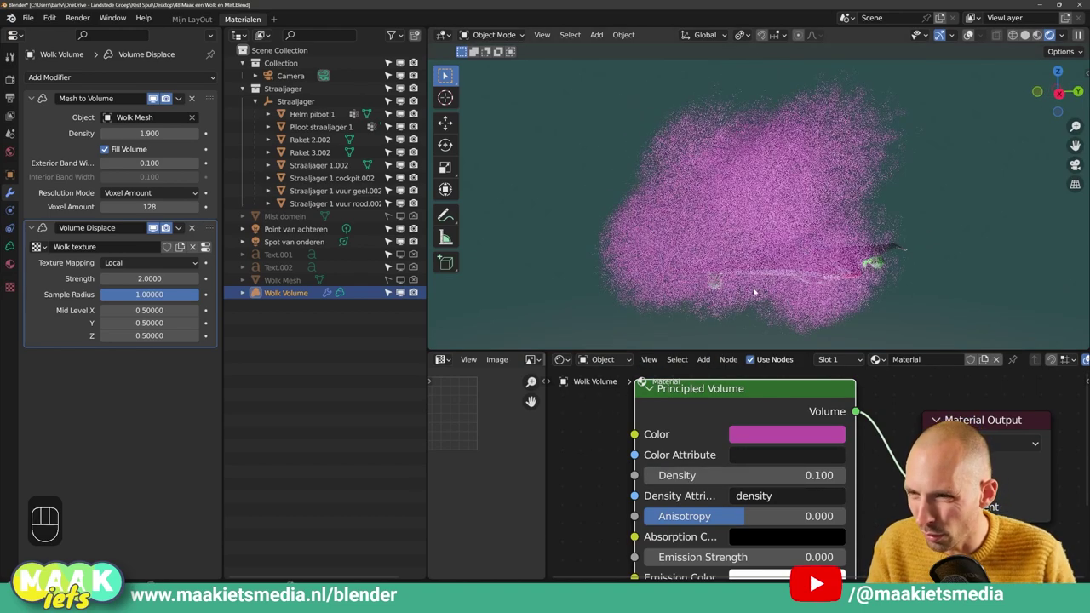
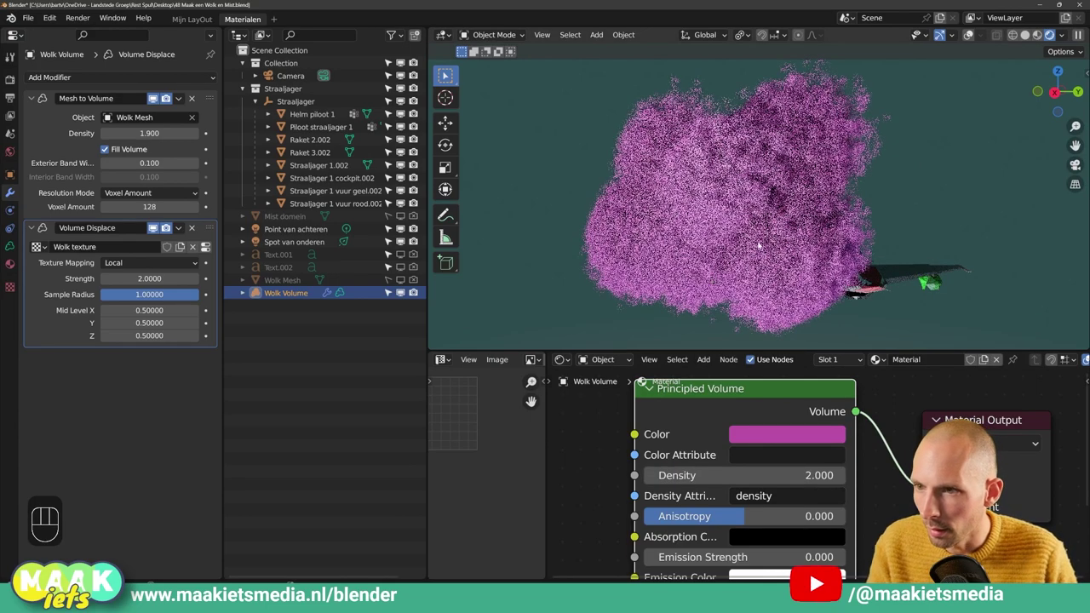
left_click_drag(776, 232, 822, 233)
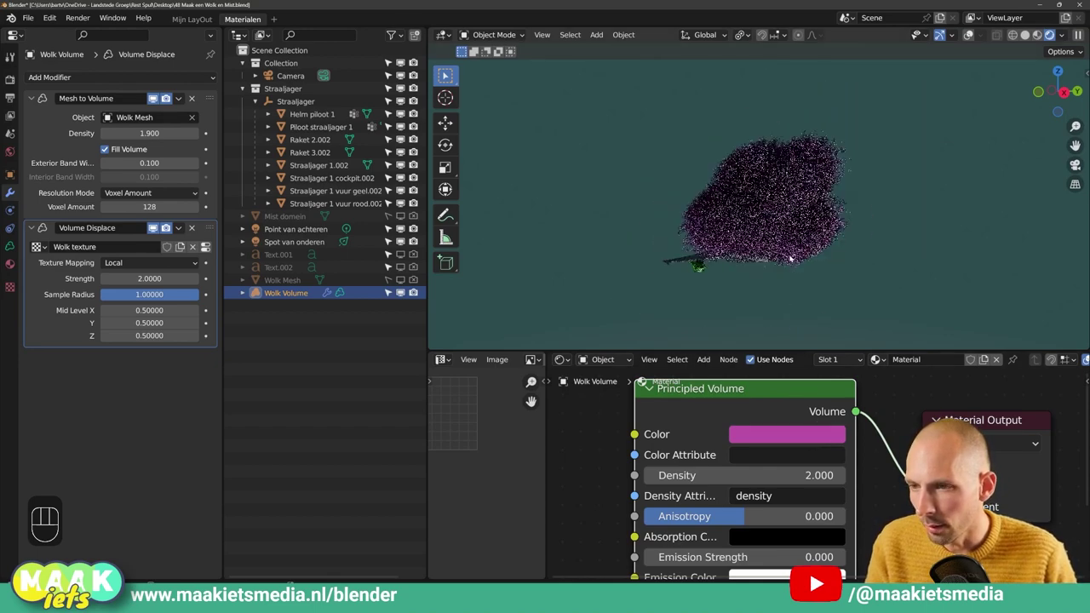
left_click_drag(809, 262, 871, 268)
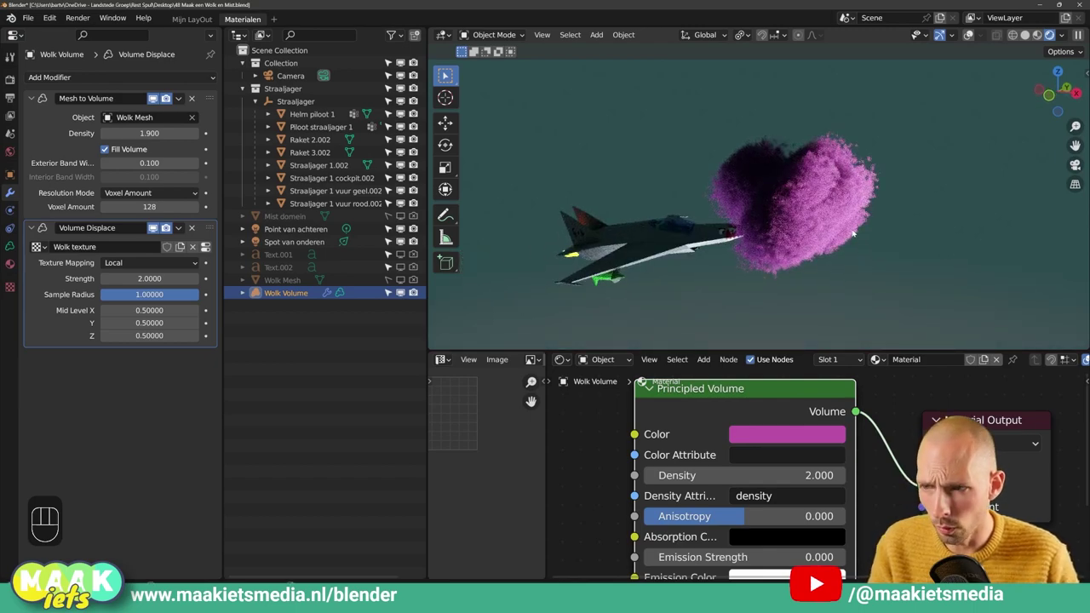
left_click_drag(854, 231, 799, 246)
left_click(971, 37)
left_click_drag(873, 143, 746, 128)
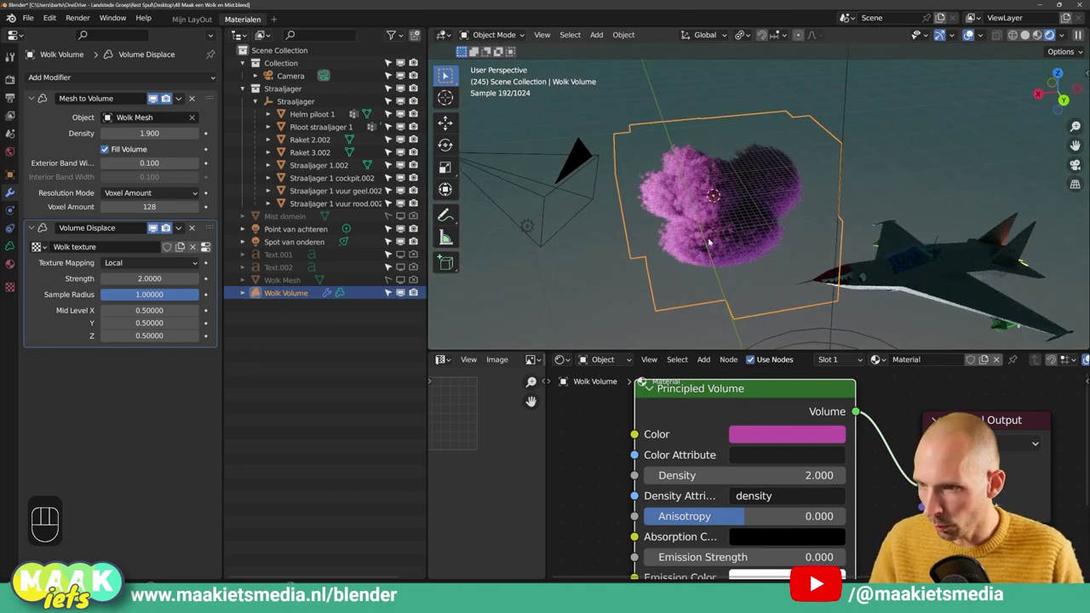
- Unhide Wolk Mesh and scale it up about 1.9 times from the top view
key("g")
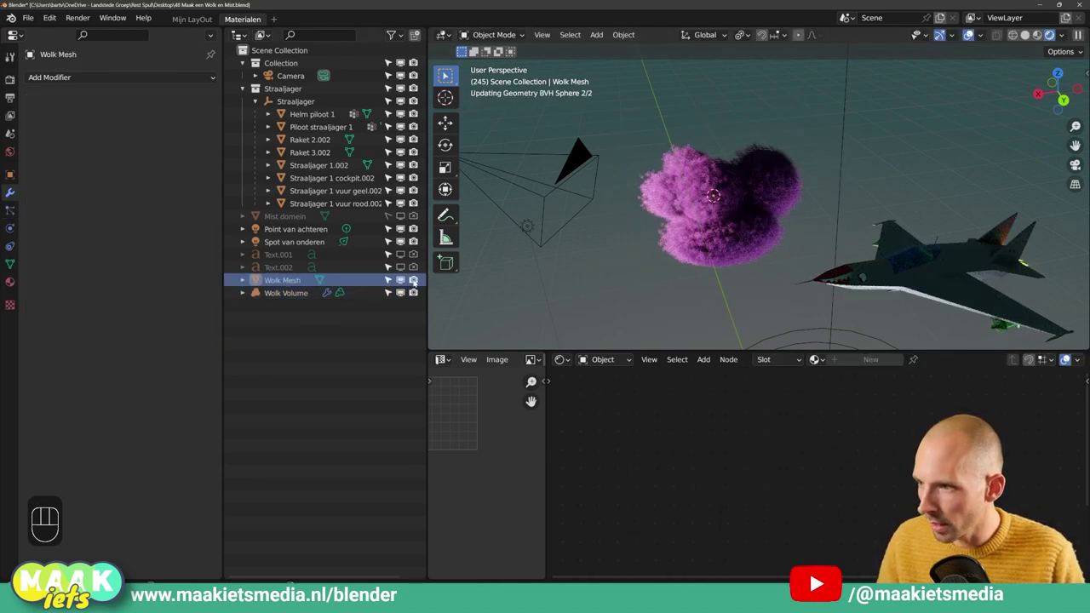
left_click(295, 279)
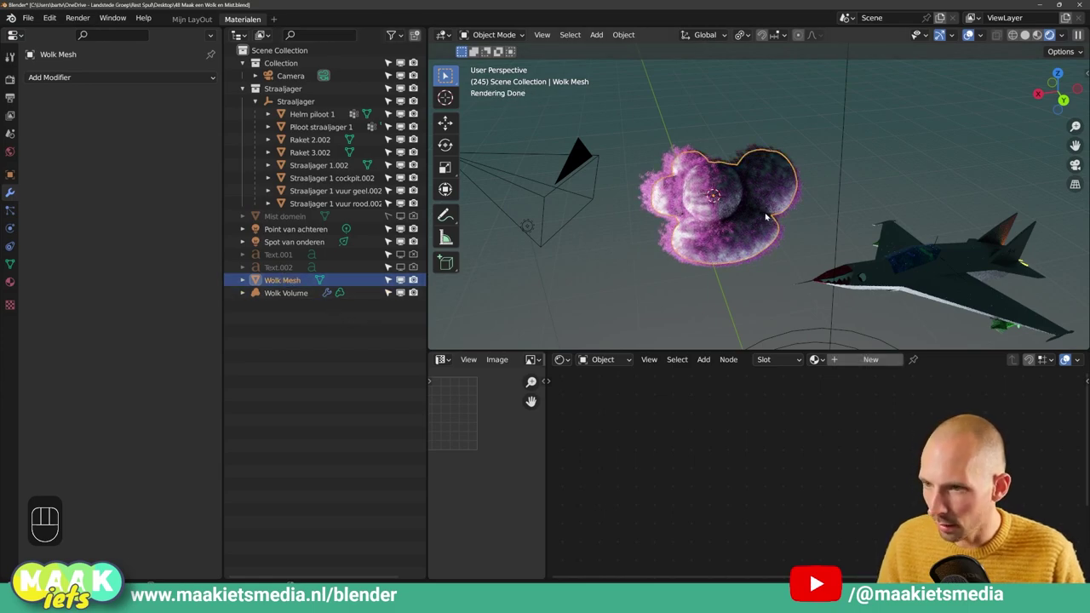
key("g")
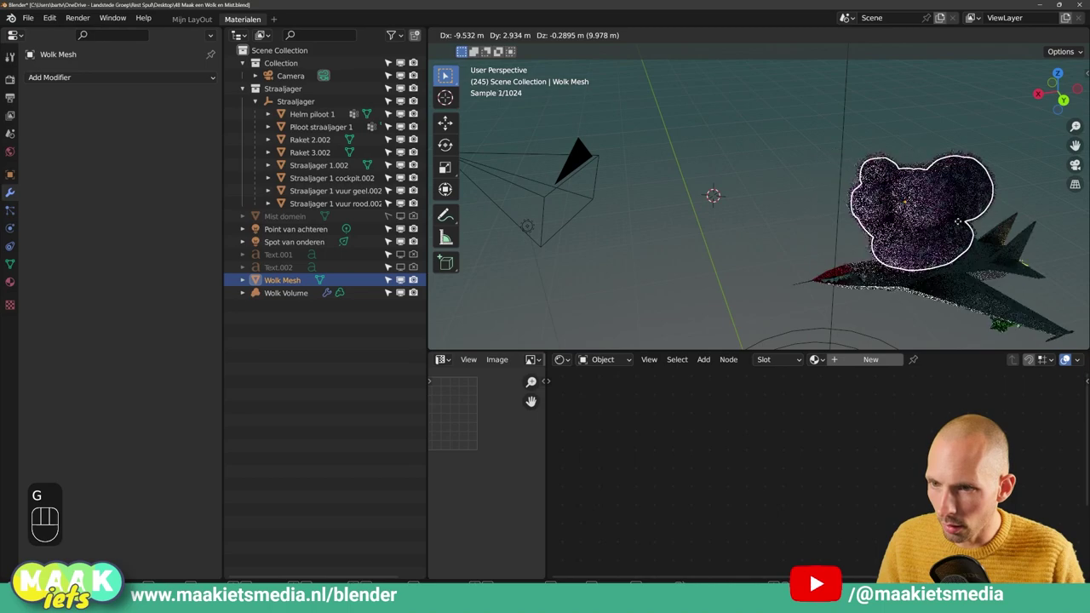
key("KP_7")
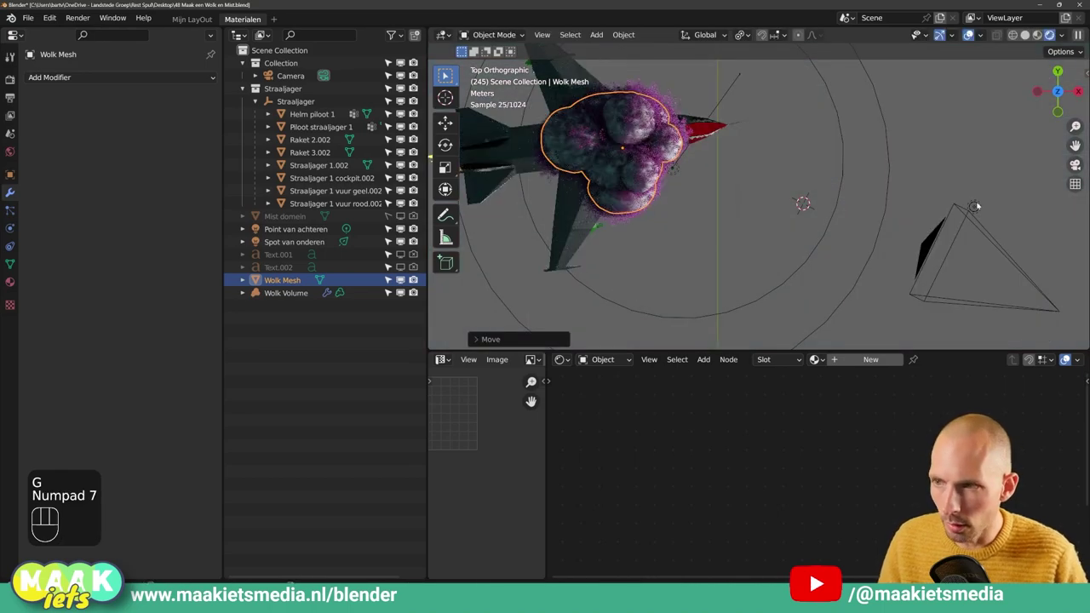
key("s")
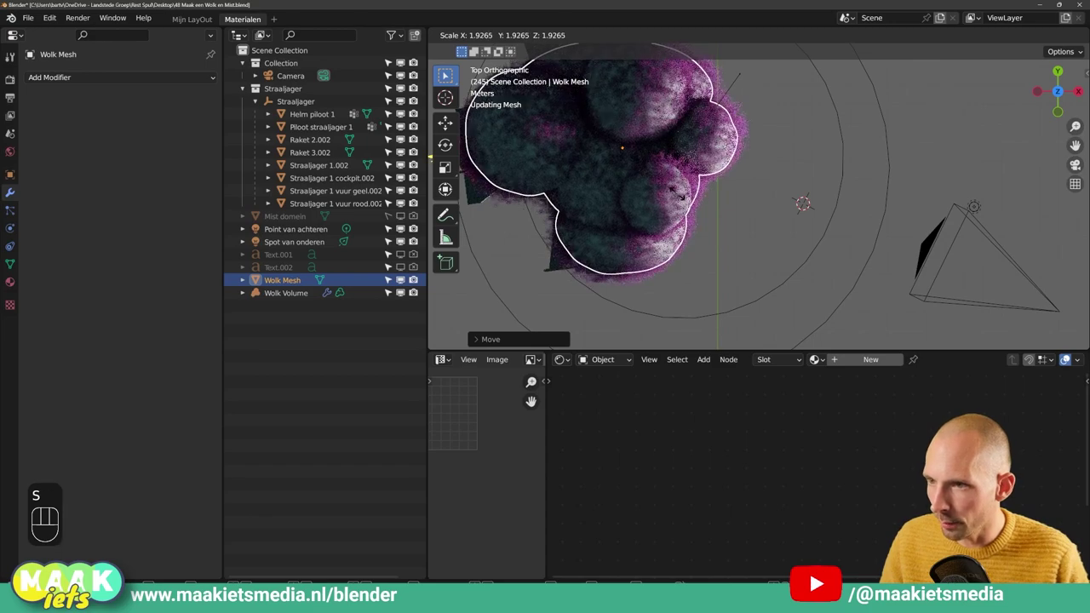
left_click_drag(673, 121, 668, 76)
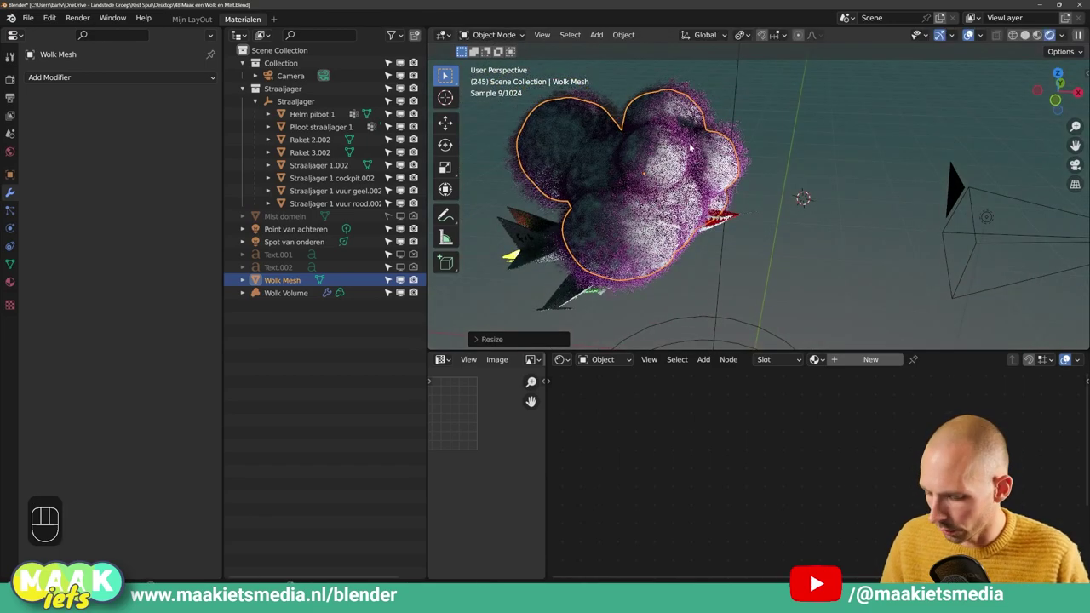
- Move the cloud mesh over the jet and hide it again so only the pink volume shows
key("g")
key("z")
key("z")
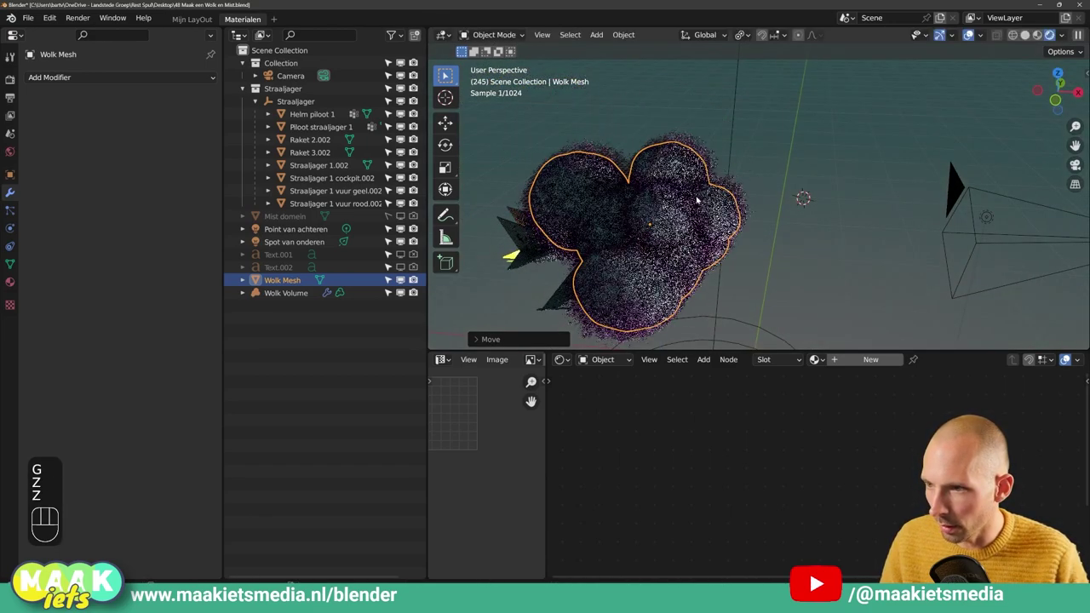
key("g")
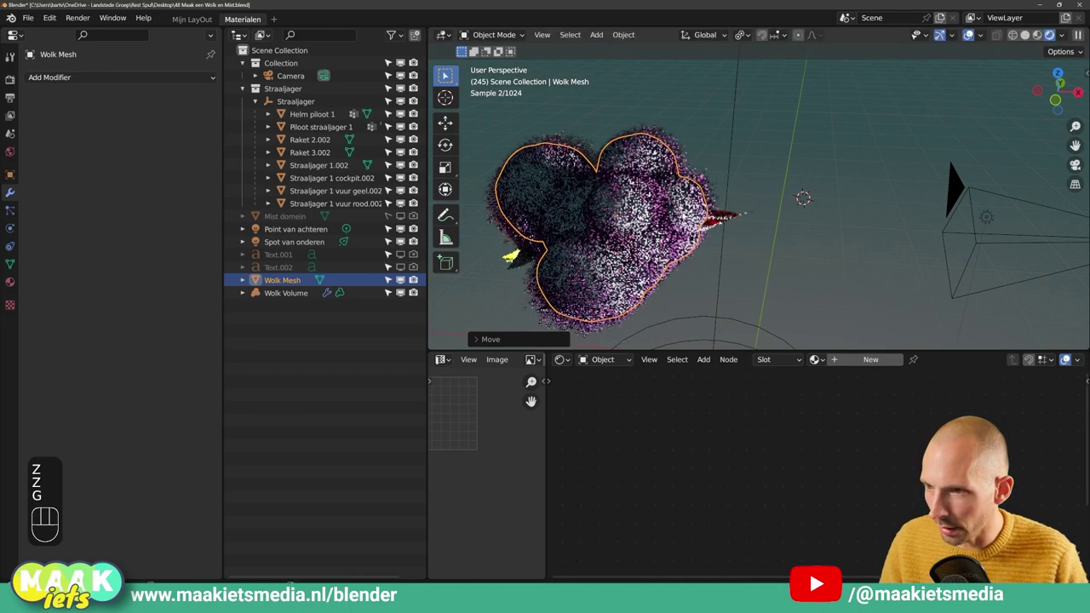
left_click_drag(391, 279, 409, 281)
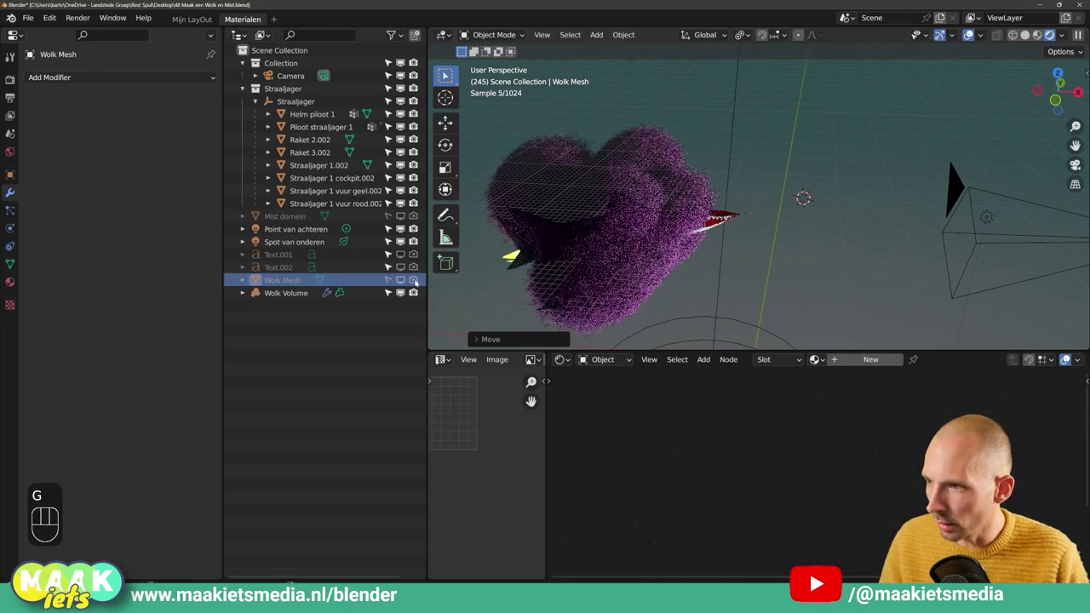